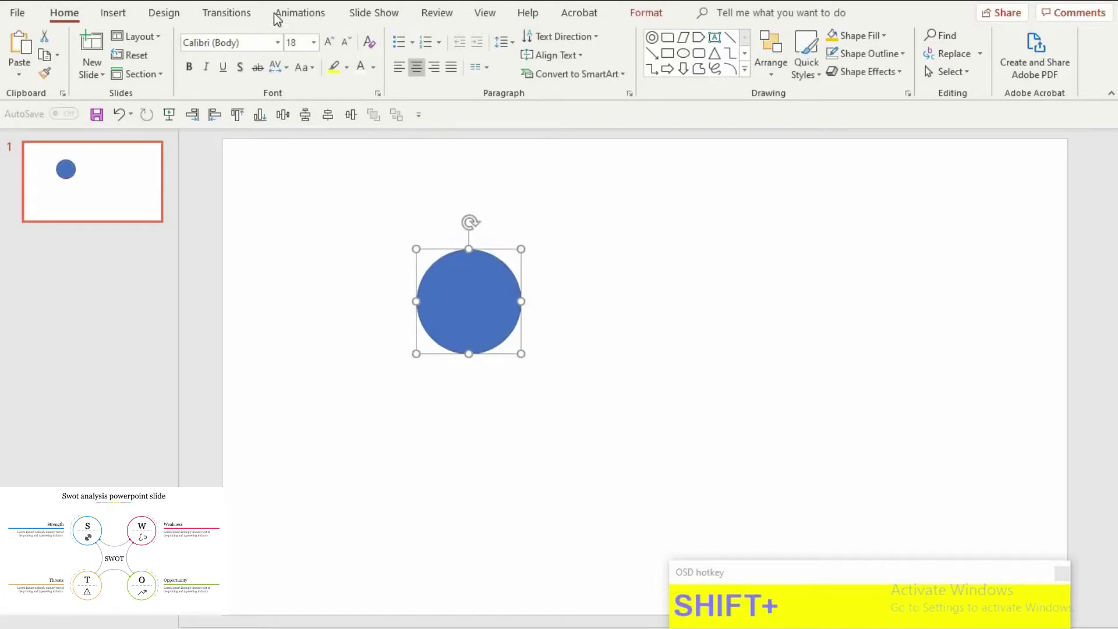
Step: Remove the circle's fill and give it a crimson red outline
{"action": "left_click_drag", "start_coordinate": [984, 79], "coordinate": [894, 95]}
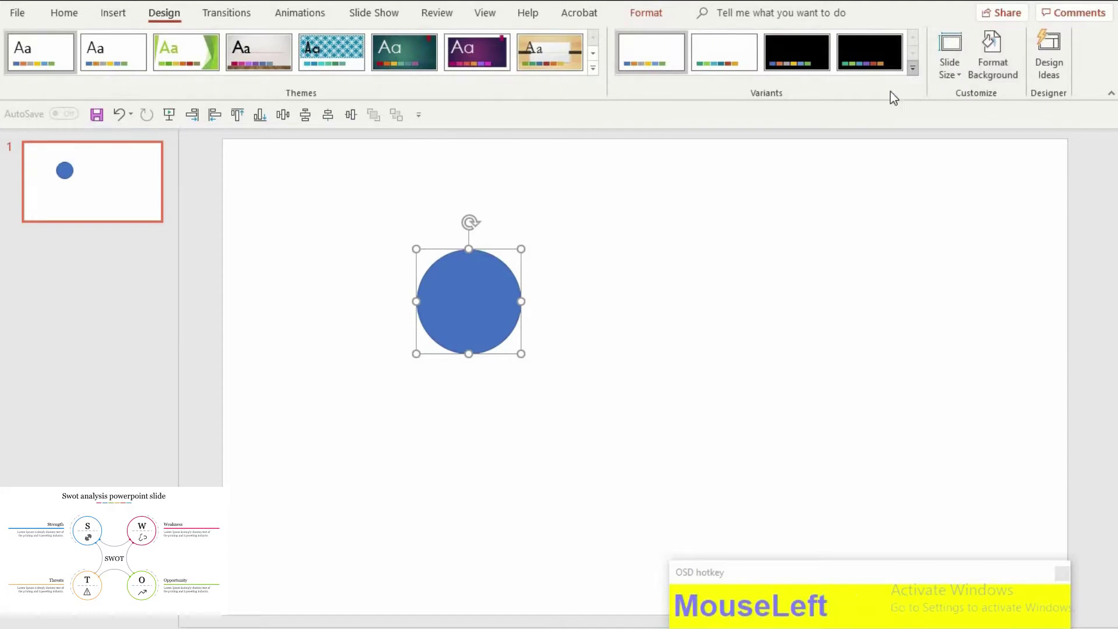
{"action": "scroll", "scroll_direction": "up", "scroll_amount": 3}
{"action": "left_click_drag", "start_coordinate": [839, 209], "coordinate": [1044, 341]}
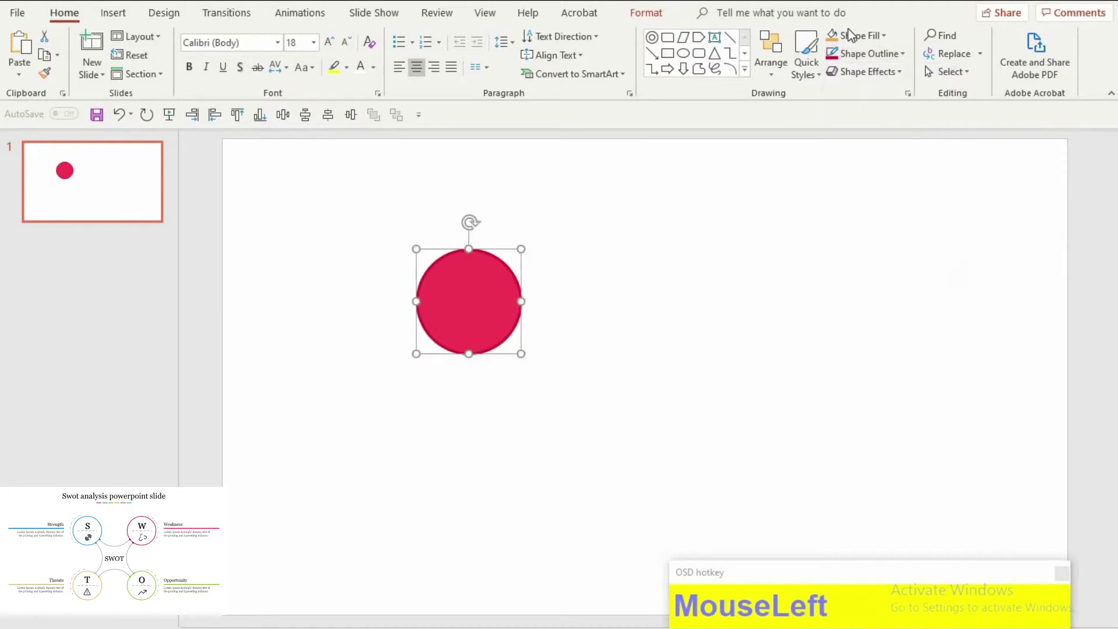
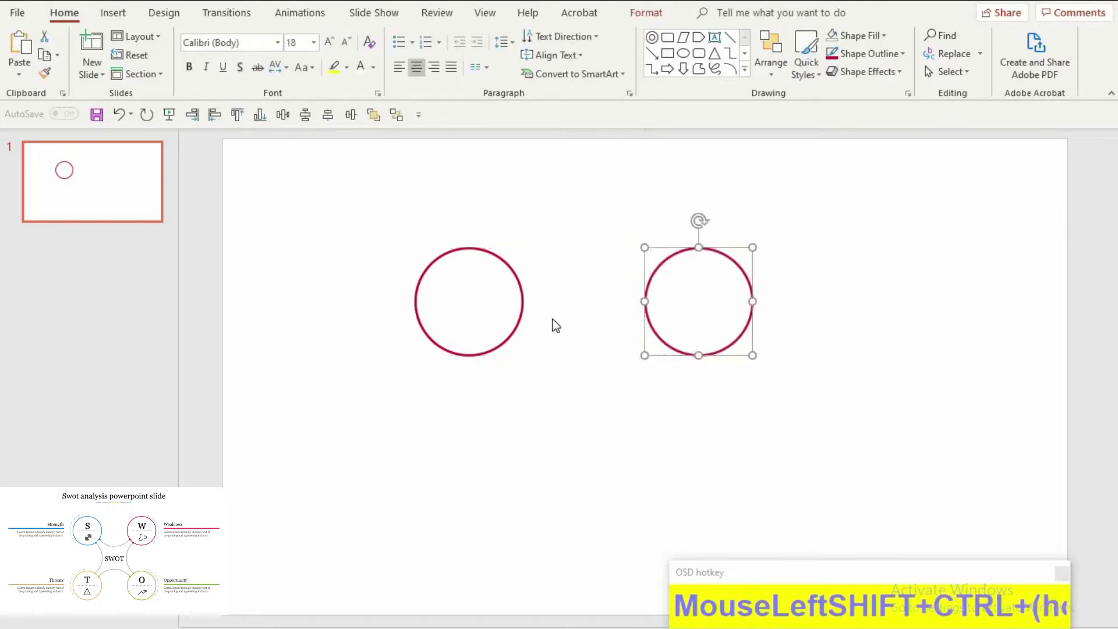
Step: Duplicate the circle into four copies arranged and evenly distributed in a 2×2 grid
{"action": "left_click", "coordinate": [540, 325]}
{"action": "left_click_drag", "start_coordinate": [551, 429], "coordinate": [475, 440]}
{"action": "left_click_drag", "start_coordinate": [529, 441], "coordinate": [833, 429]}
{"action": "left_click", "coordinate": [837, 418]}
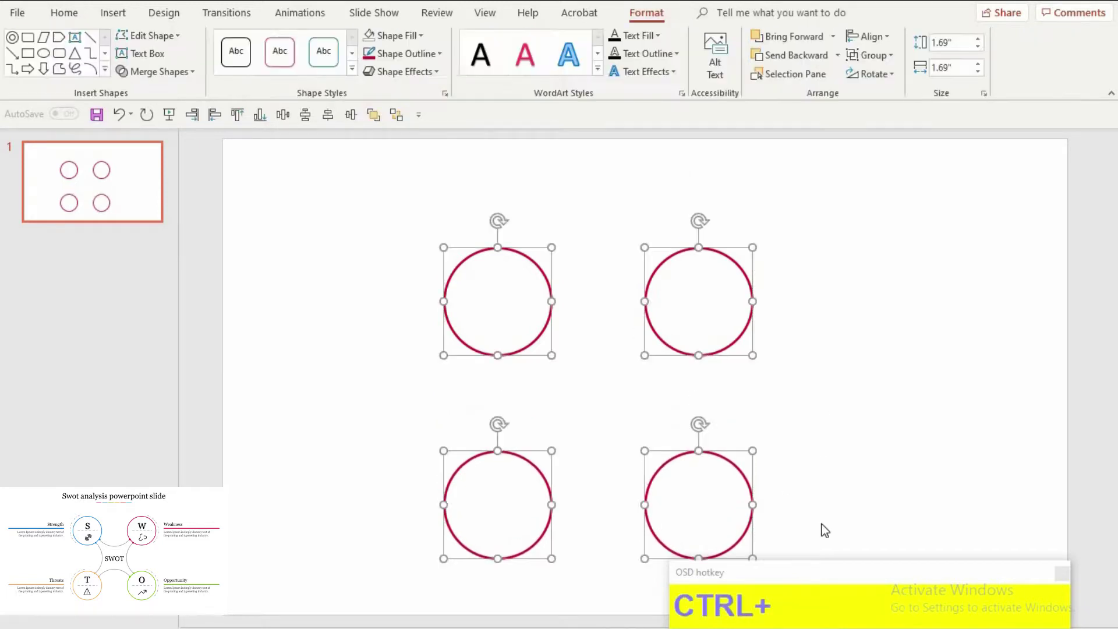
{"action": "left_click", "coordinate": [956, 318]}
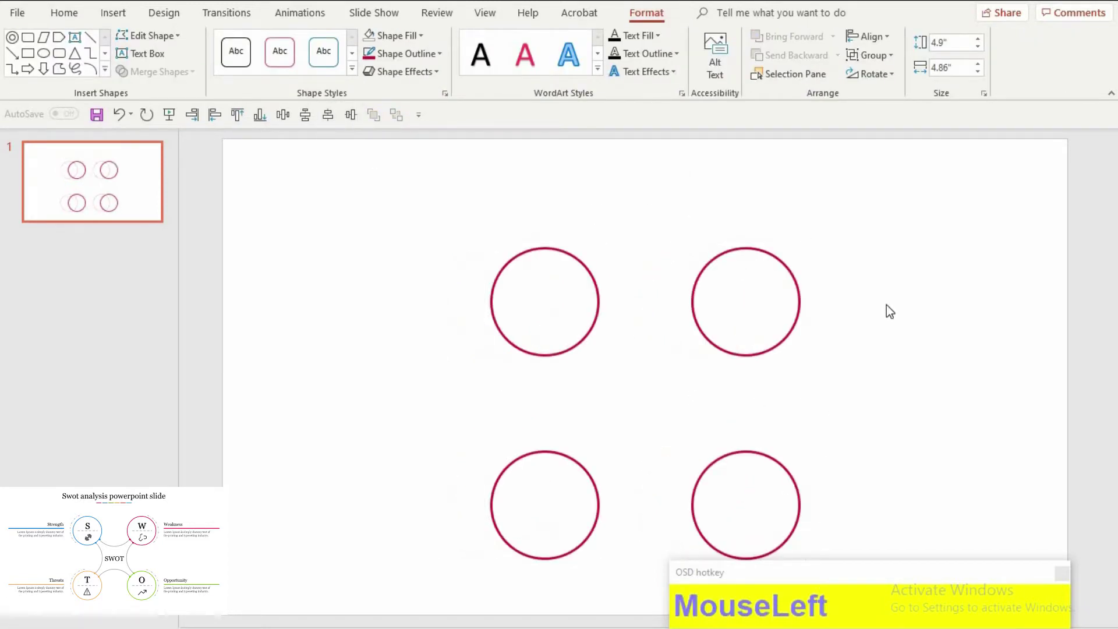
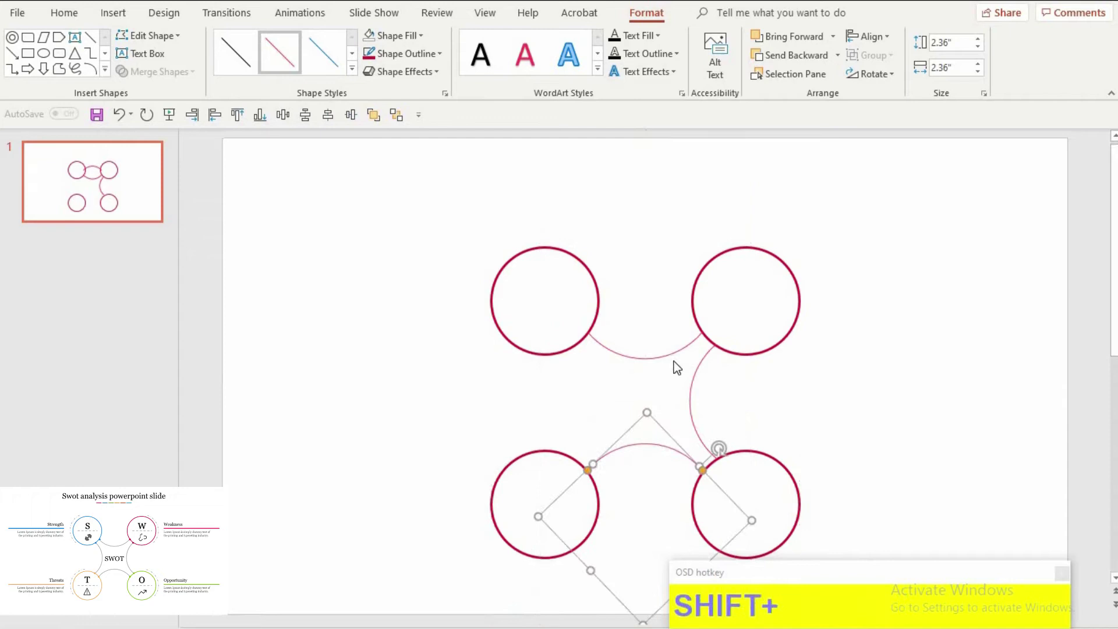
Step: Shape arcs joining adjacent circles and group them with the circles
{"action": "left_click_drag", "start_coordinate": [698, 389], "coordinate": [734, 377]}
{"action": "left_click", "coordinate": [750, 385]}
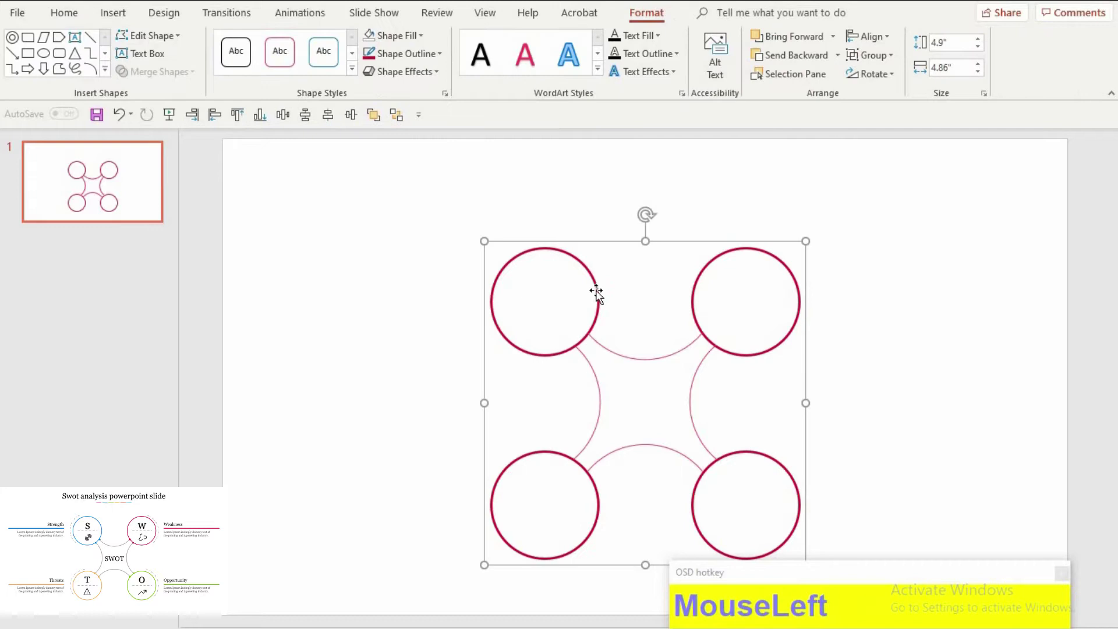
{"action": "key", "text": "F9"}
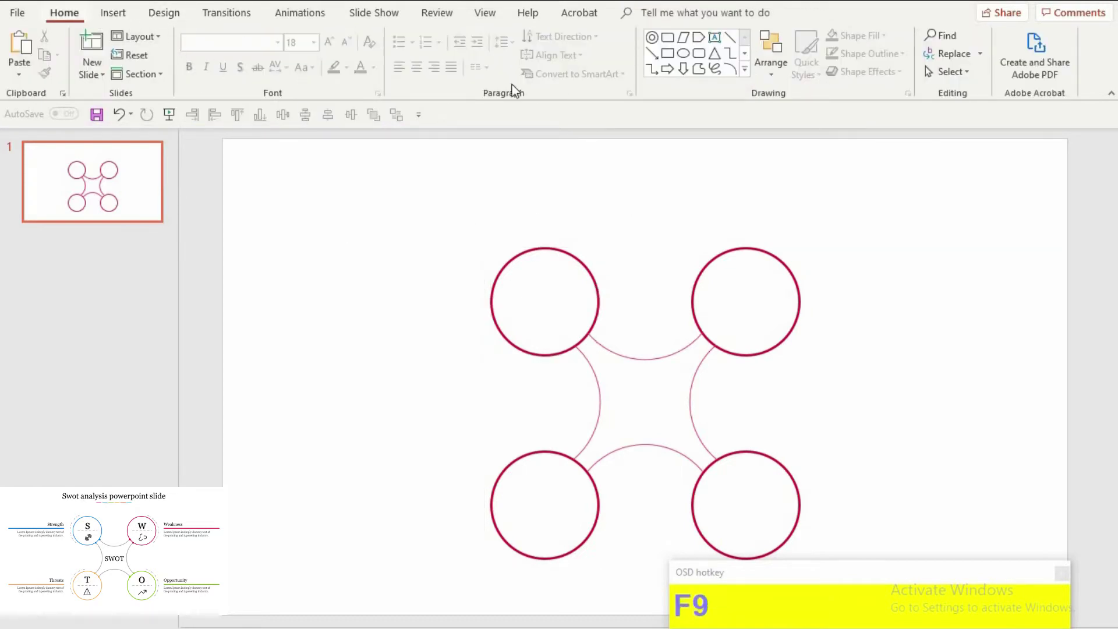
Step: Make the connecting arcs light grey and draw a small crimson dot left of the diagram
{"action": "left_click_drag", "start_coordinate": [583, 233], "coordinate": [459, 91]}
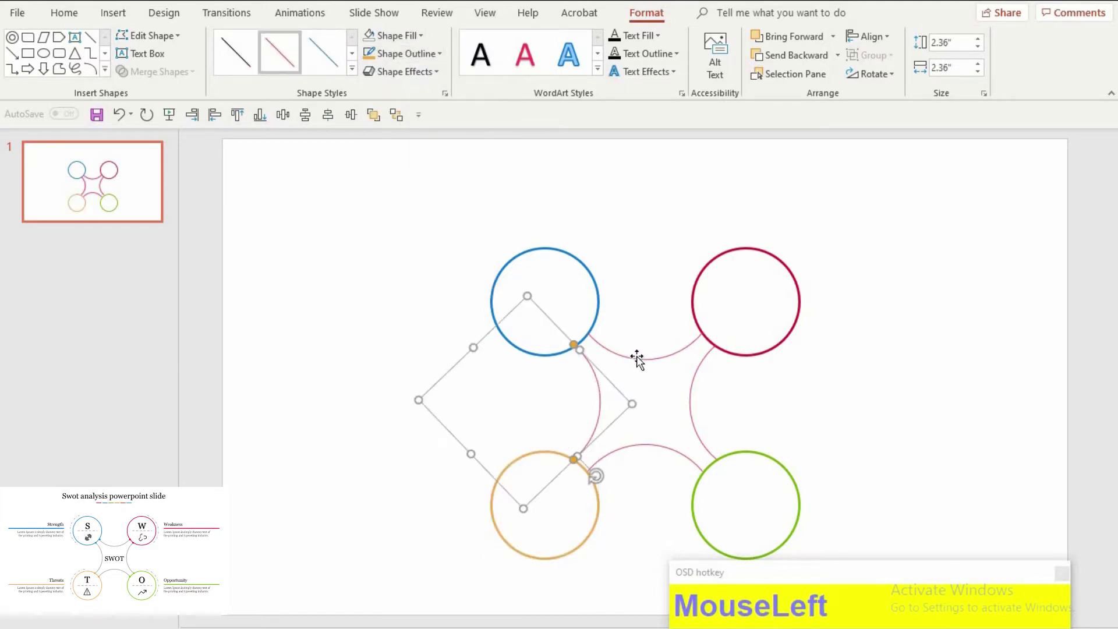
{"action": "left_click", "coordinate": [692, 435]}
{"action": "left_click", "coordinate": [652, 374]}
{"action": "left_click_drag", "start_coordinate": [413, 81], "coordinate": [320, 357]}
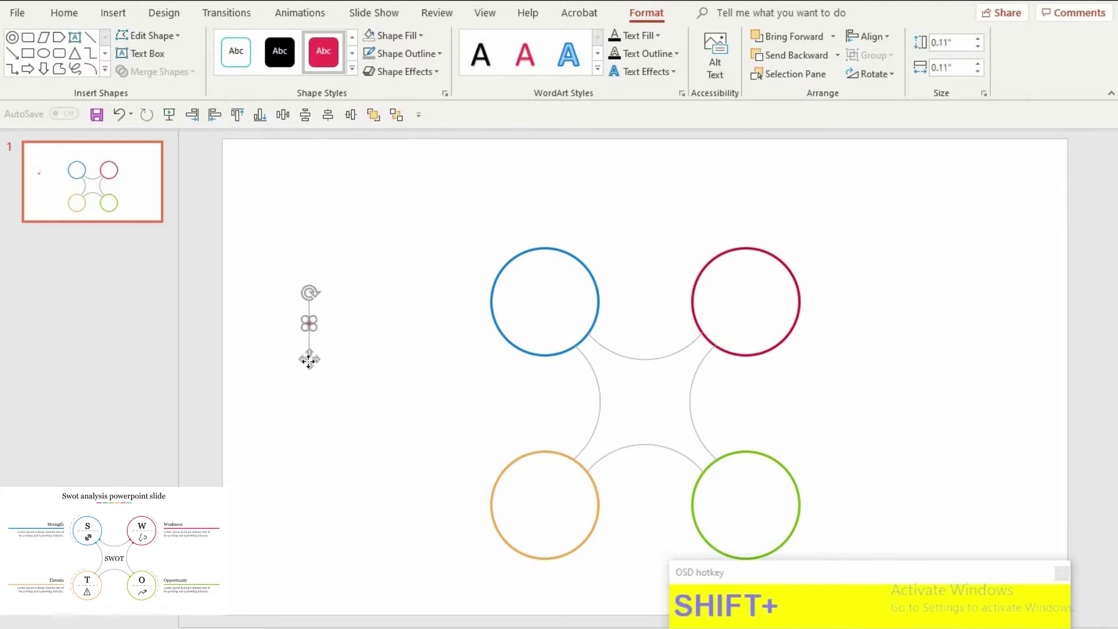
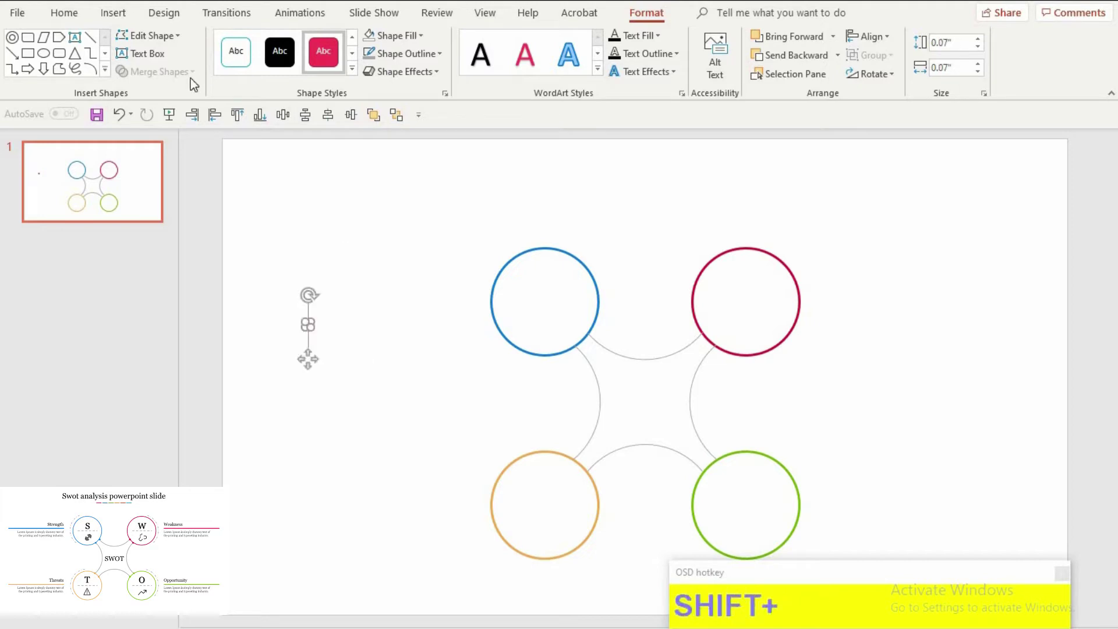
Step: Shrink the dot to 0.1" and place duplicates on the arc ends, coloured to match each circle
{"action": "left_click_drag", "start_coordinate": [416, 95], "coordinate": [599, 372]}
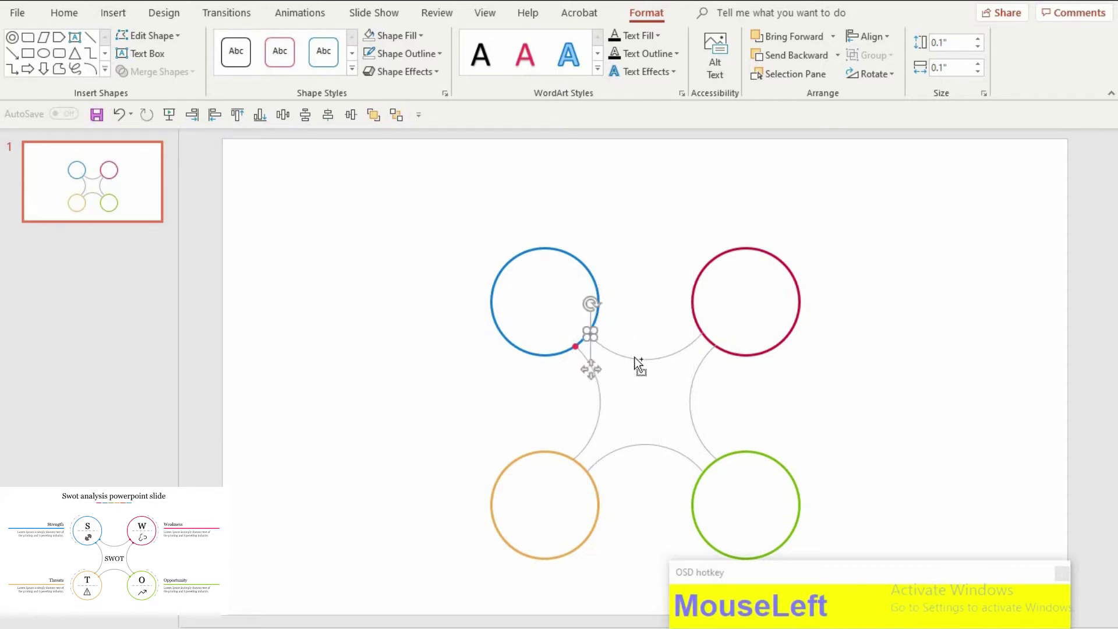
{"action": "left_click_drag", "start_coordinate": [714, 380], "coordinate": [693, 310]}
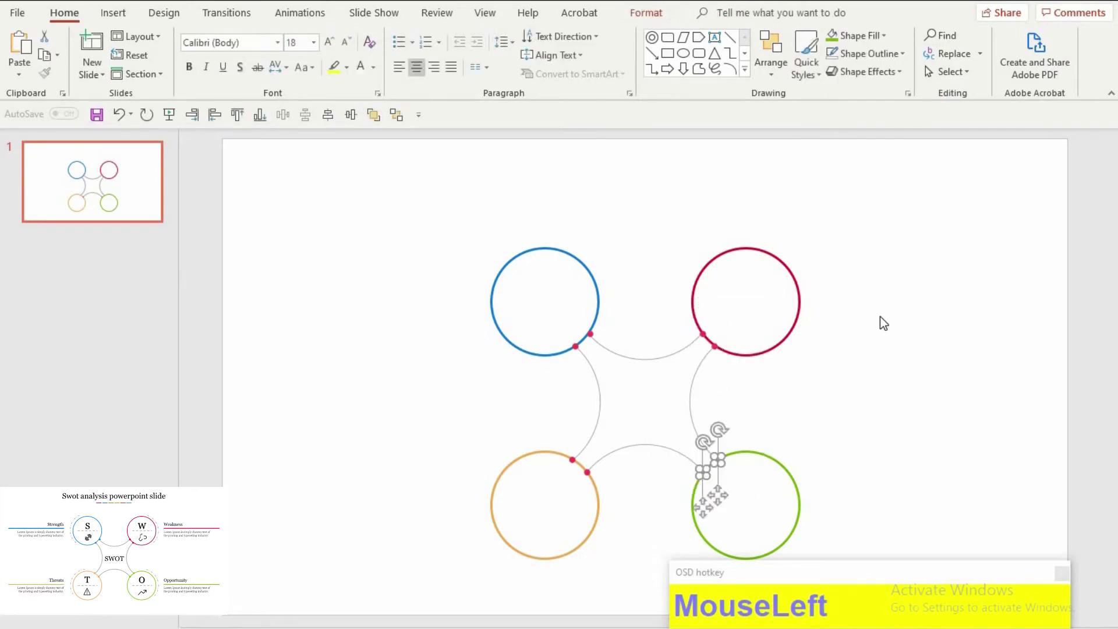
{"action": "key", "text": "F9"}
{"action": "left_click_drag", "start_coordinate": [571, 457], "coordinate": [857, 38]}
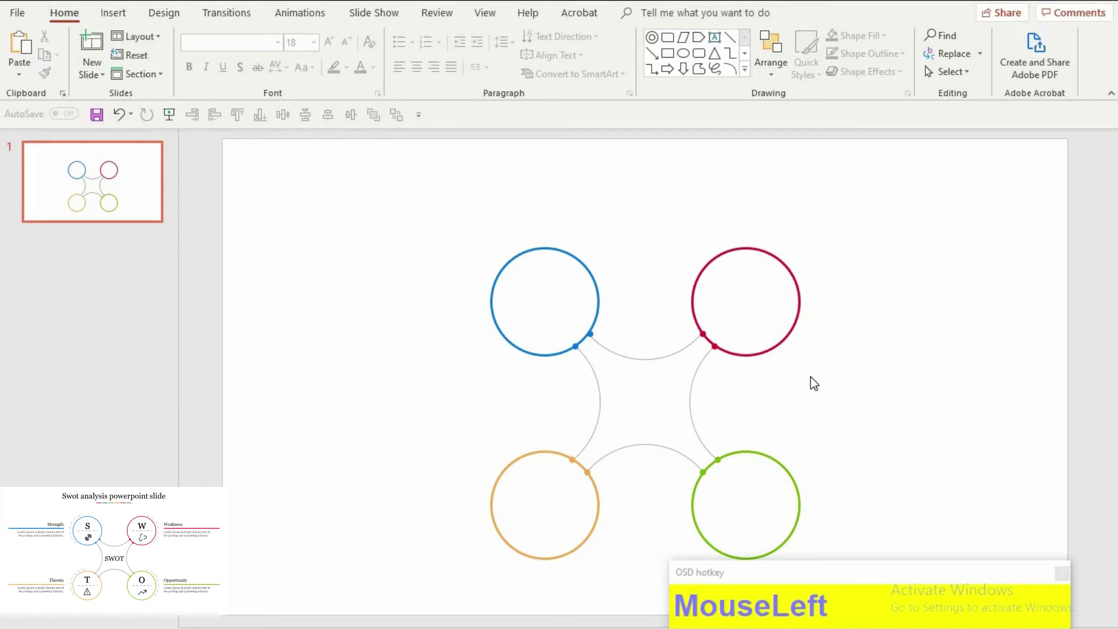
Step: Select all grey arcs and raise their outline weight to 2¼ pt
{"action": "key", "text": "F9"}
{"action": "left_click", "coordinate": [546, 473]}
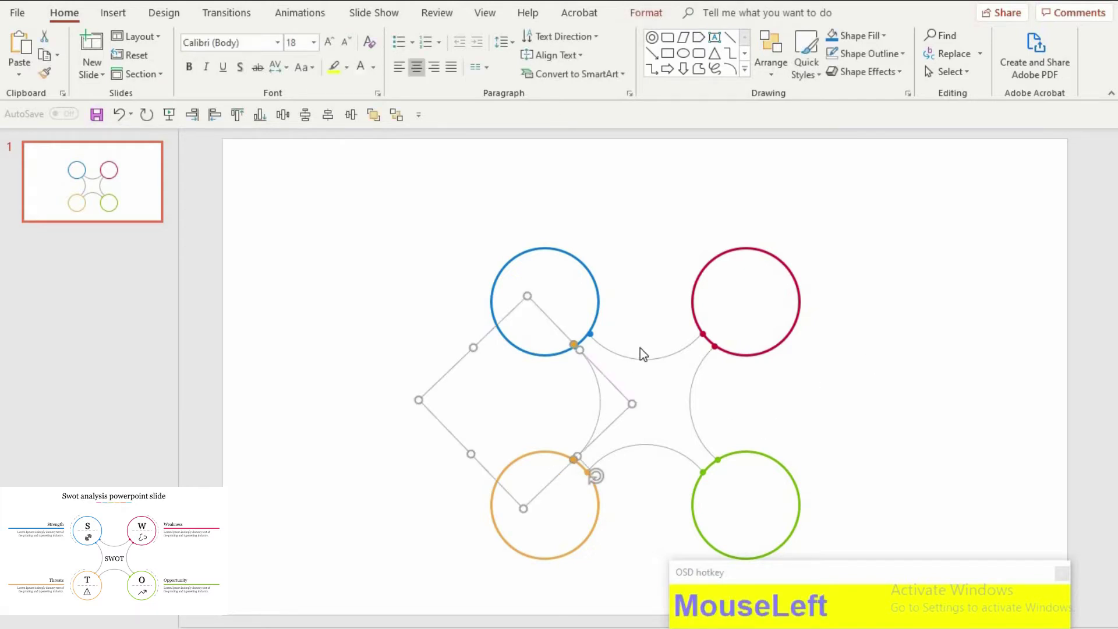
{"action": "left_click", "coordinate": [644, 363]}
{"action": "left_click", "coordinate": [665, 457]}
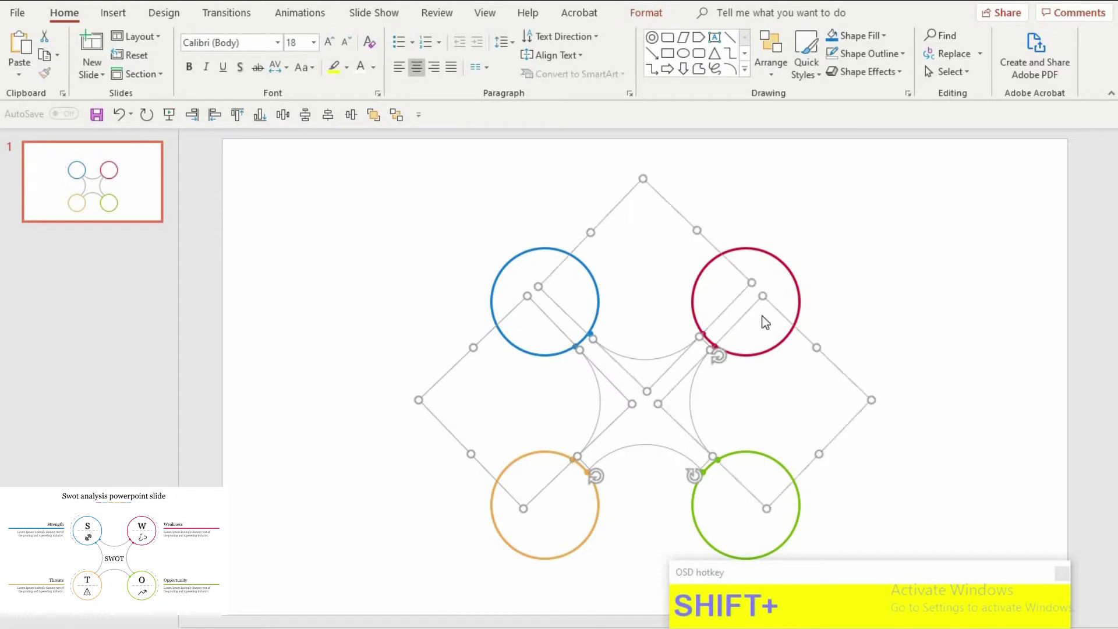
{"action": "left_click", "coordinate": [906, 117]}
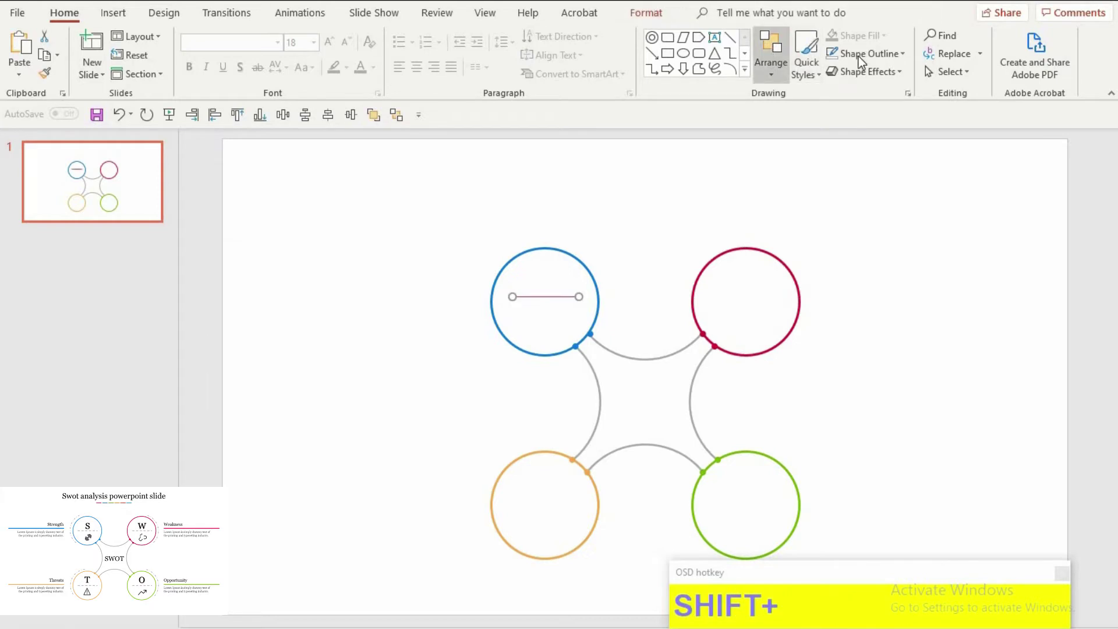
Step: Give the line inside the blue circle a grey dashed style via Format Shape line options
{"action": "left_click", "coordinate": [858, 76]}
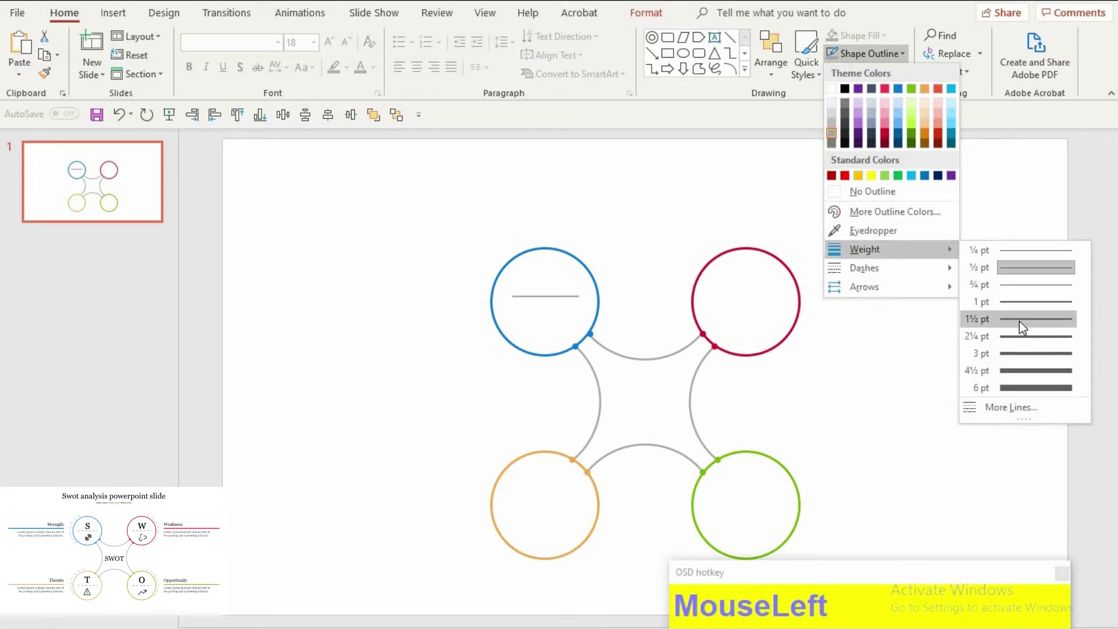
{"action": "right_click", "coordinate": [630, 390]}
{"action": "left_click_drag", "start_coordinate": [1065, 519], "coordinate": [434, 316]}
{"action": "key", "text": "Down"}
{"action": "key", "text": "Down"}
{"action": "key", "text": "Down"}
{"action": "key", "text": "Down"}
{"action": "key", "text": "Down"}
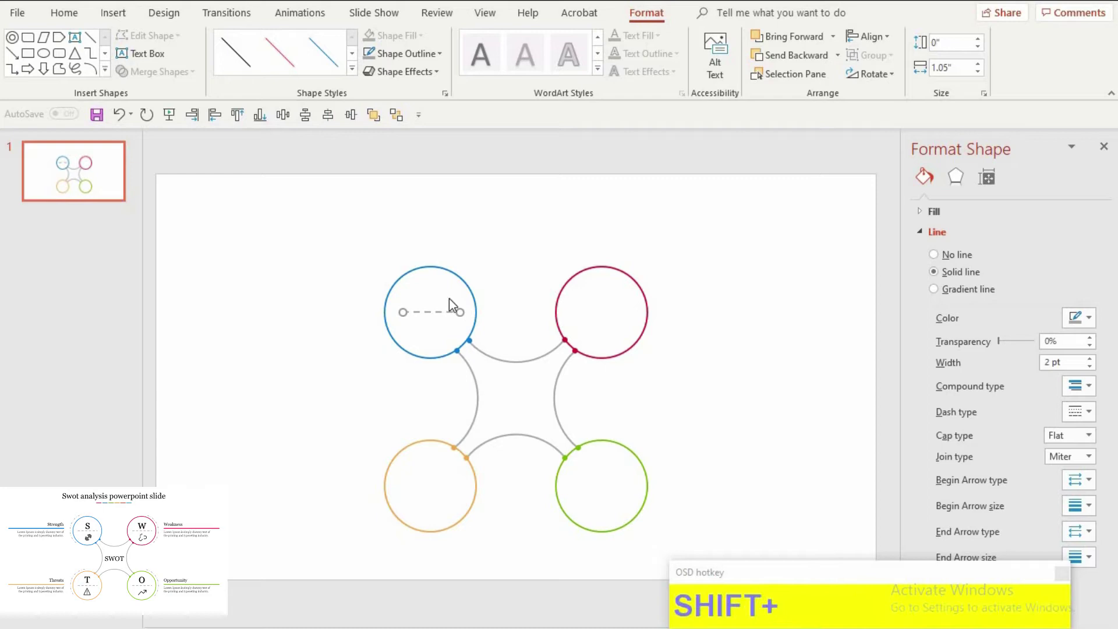
Step: Duplicate the dashed line into the red, orange and green circles
{"action": "left_click", "coordinate": [464, 287]}
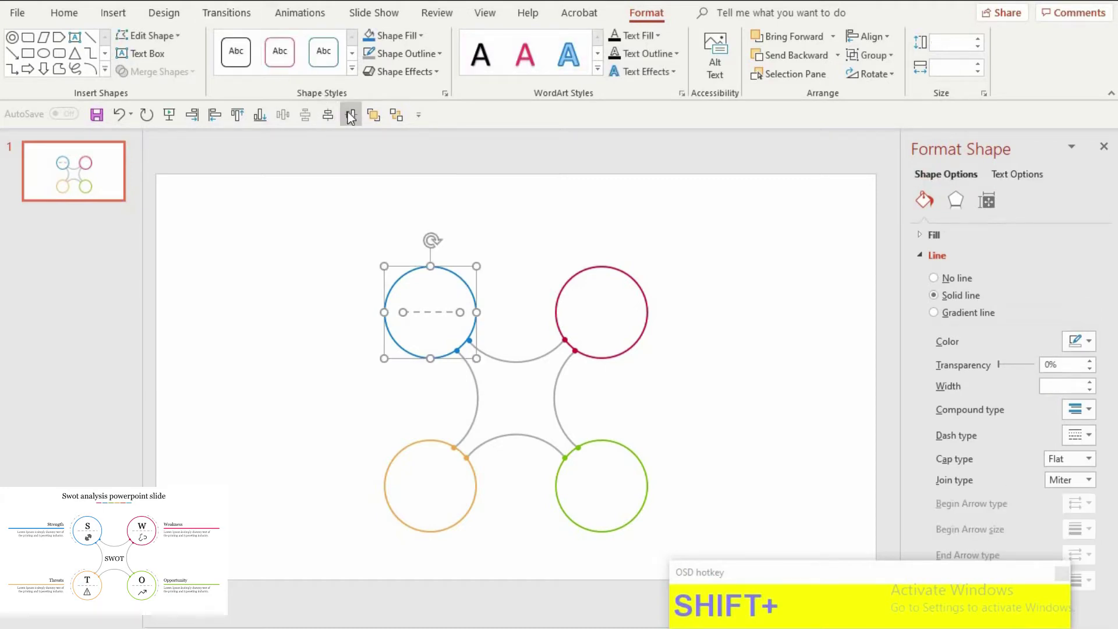
{"action": "left_click_drag", "start_coordinate": [709, 311], "coordinate": [434, 318]}
{"action": "key", "text": "shift+Right"}
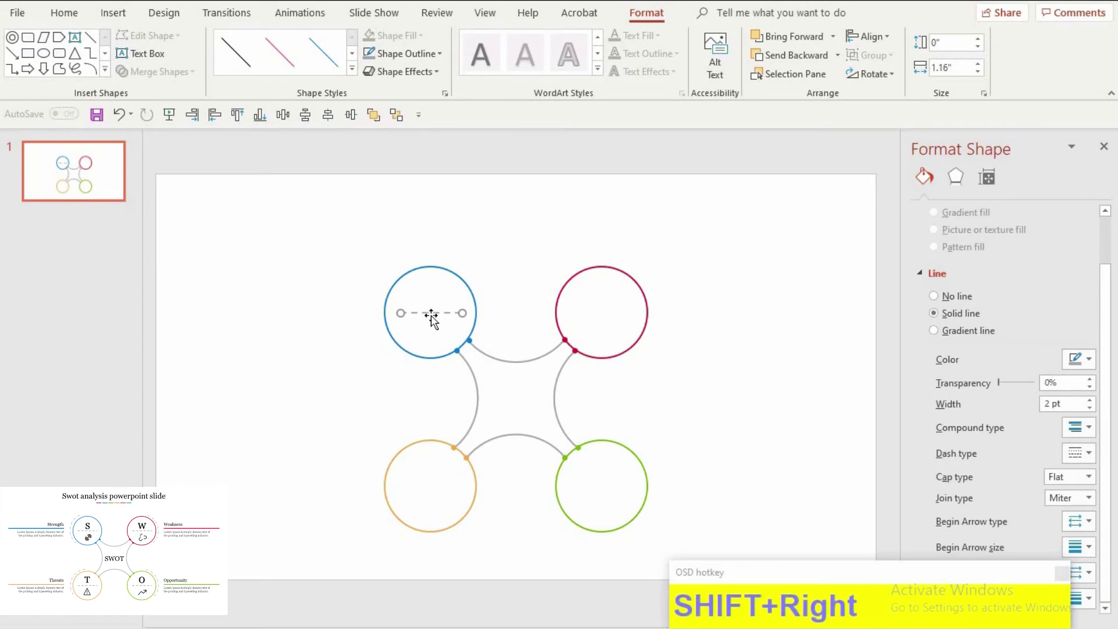
{"action": "left_click", "coordinate": [453, 309]}
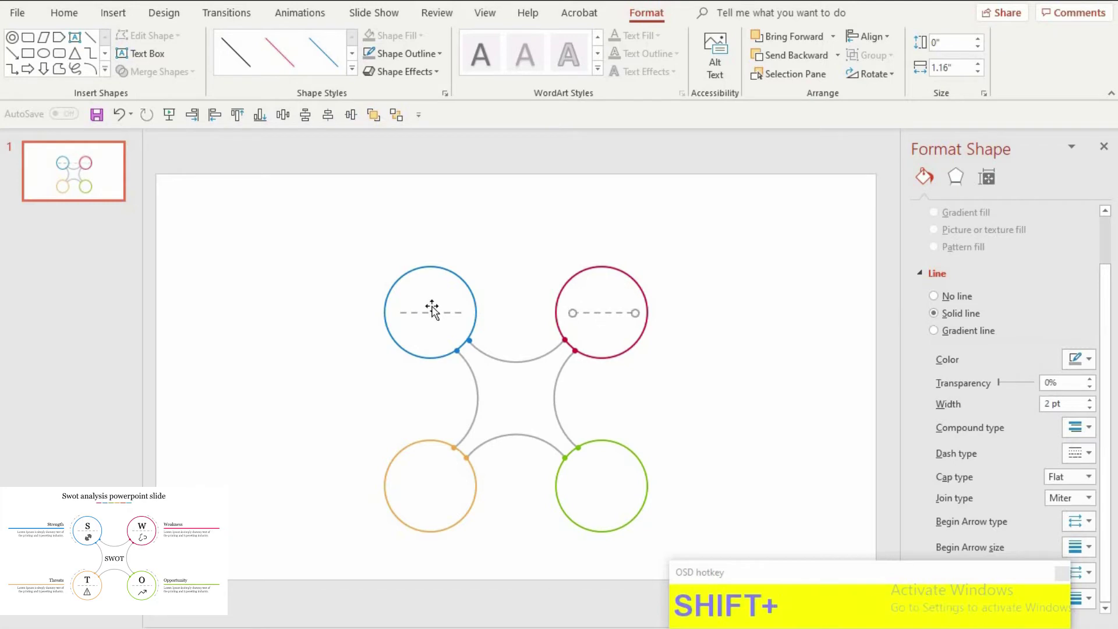
{"action": "left_click", "coordinate": [447, 320]}
{"action": "left_click", "coordinate": [452, 374]}
{"action": "left_click_drag", "start_coordinate": [452, 443], "coordinate": [463, 480]}
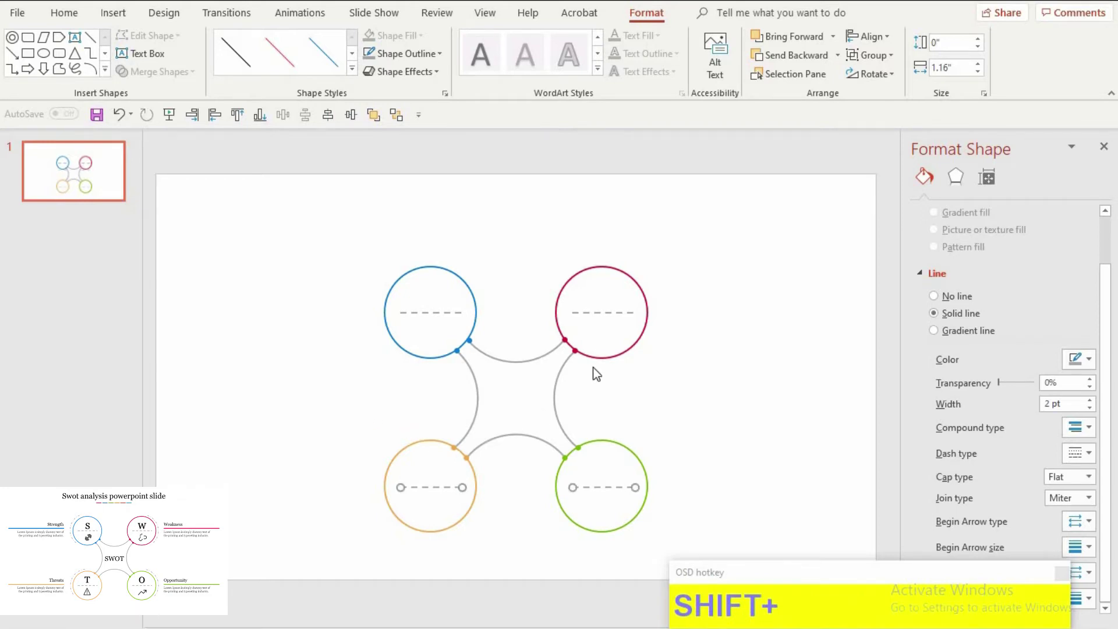
Step: Set Begin and End arrow type to none on each dashed line, removing the round ends
{"action": "left_click", "coordinate": [608, 357]}
{"action": "left_click", "coordinate": [604, 330]}
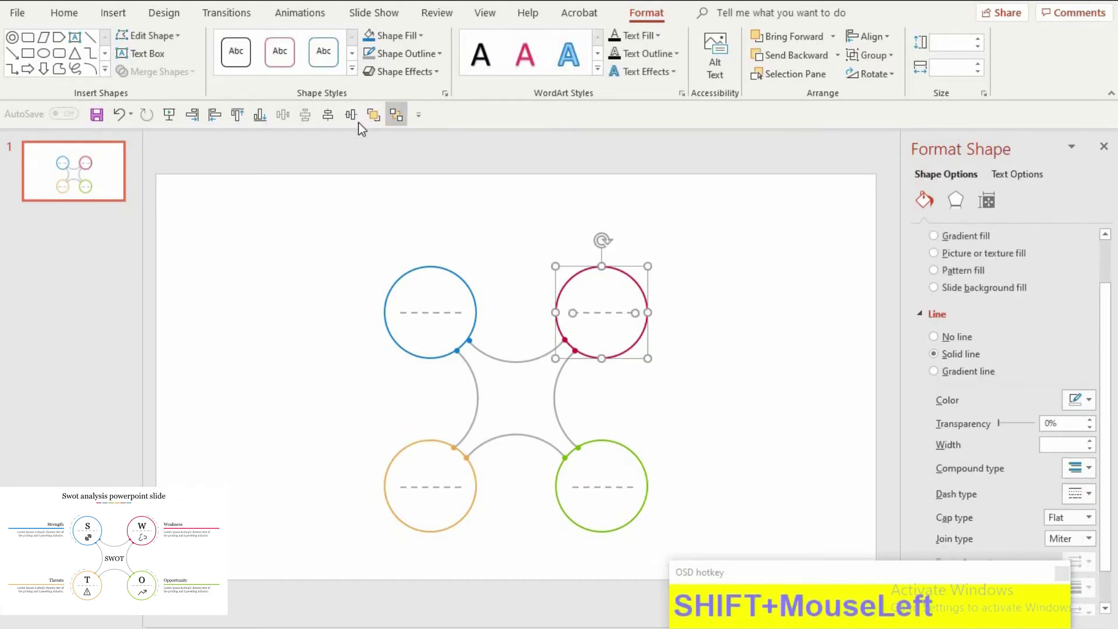
{"action": "left_click", "coordinate": [617, 515]}
{"action": "left_click", "coordinate": [424, 488]}
{"action": "left_click", "coordinate": [424, 483]}
{"action": "left_click", "coordinate": [415, 534]}
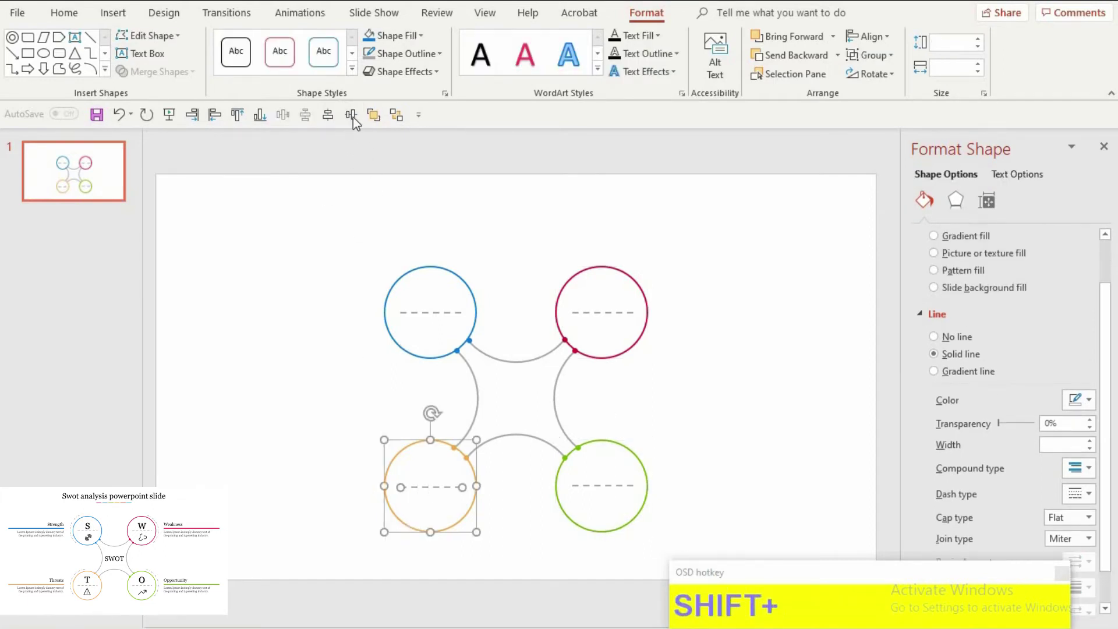
{"action": "left_click", "coordinate": [536, 274]}
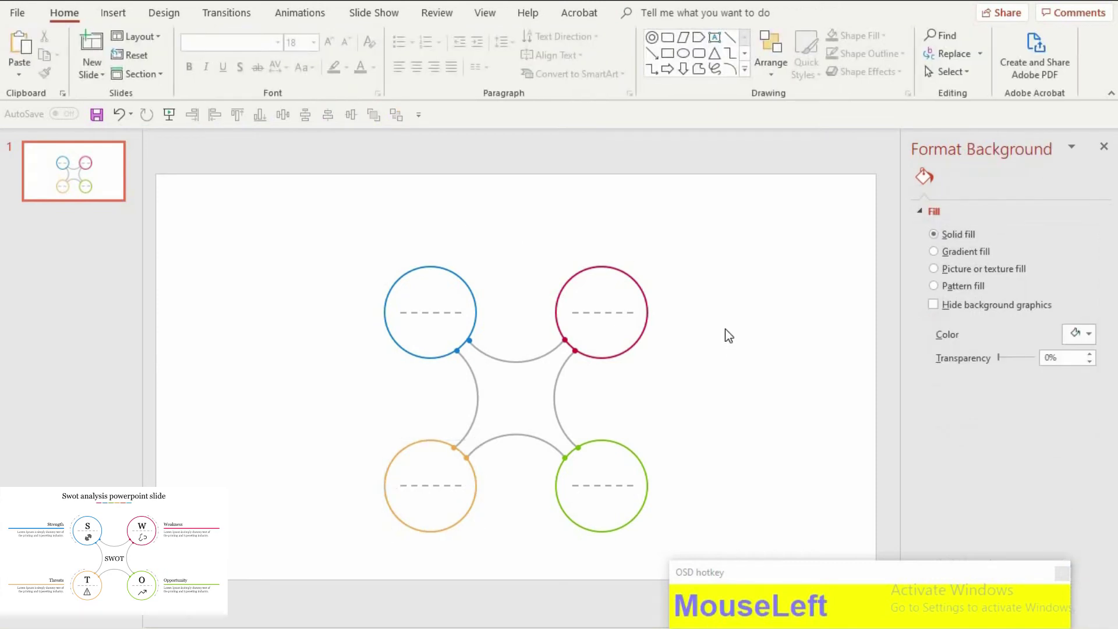
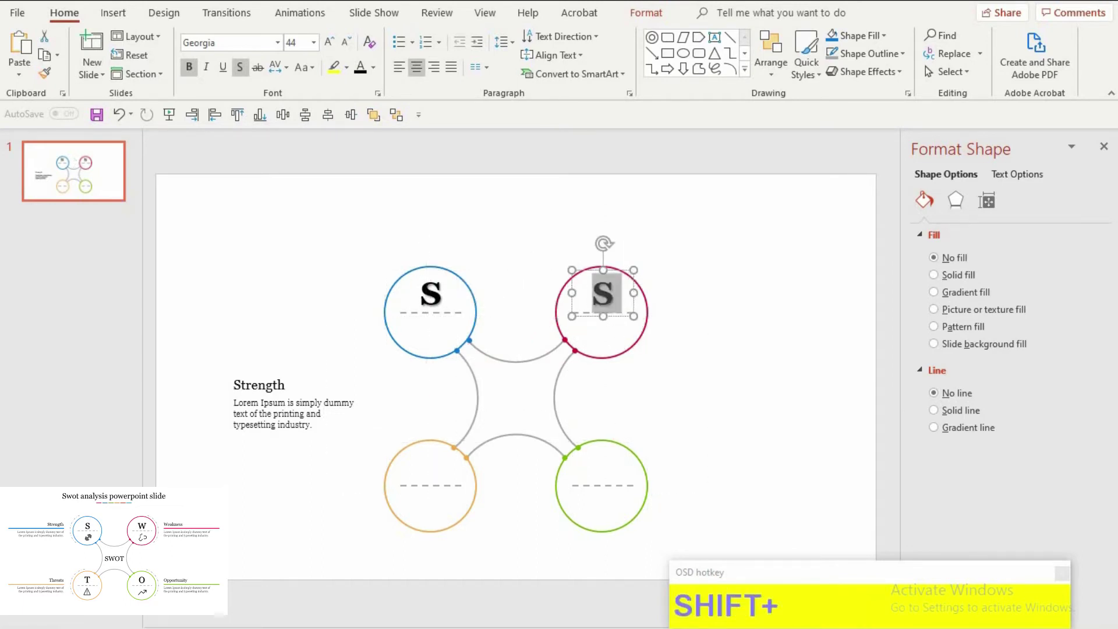
Step: Copy the Georgia S letter into the other circles and retype them as W, T and O
{"action": "key", "text": "shift+w"}
{"action": "left_click", "coordinate": [456, 288]}
{"action": "left_click", "coordinate": [461, 397]}
{"action": "key", "text": "ctrl+z"}
{"action": "left_click", "coordinate": [457, 463]}
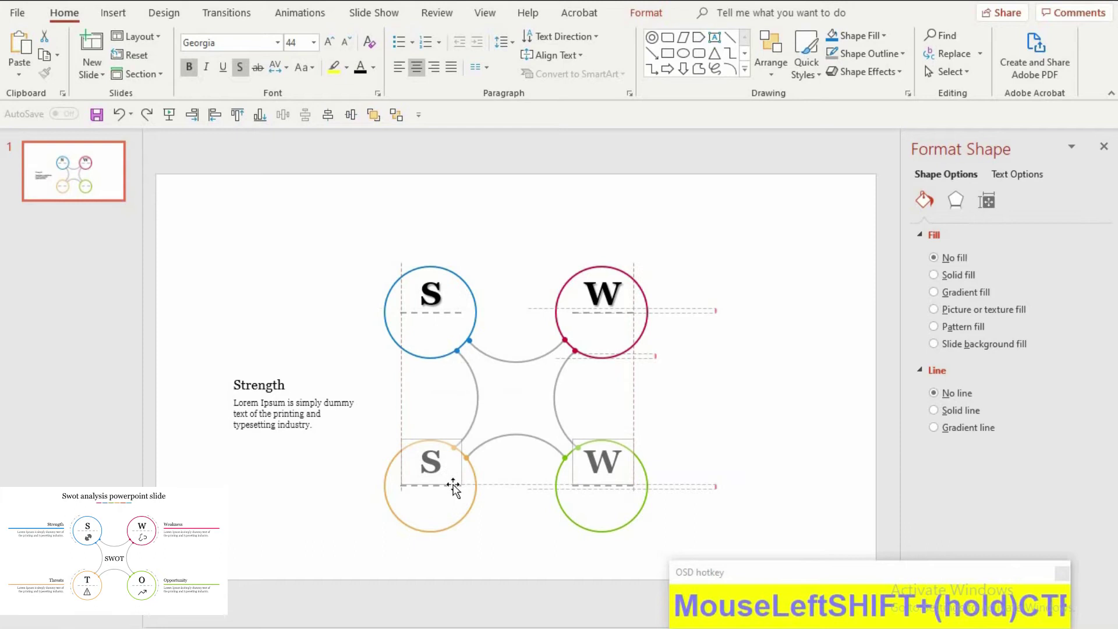
{"action": "key", "text": "ctrl+z"}
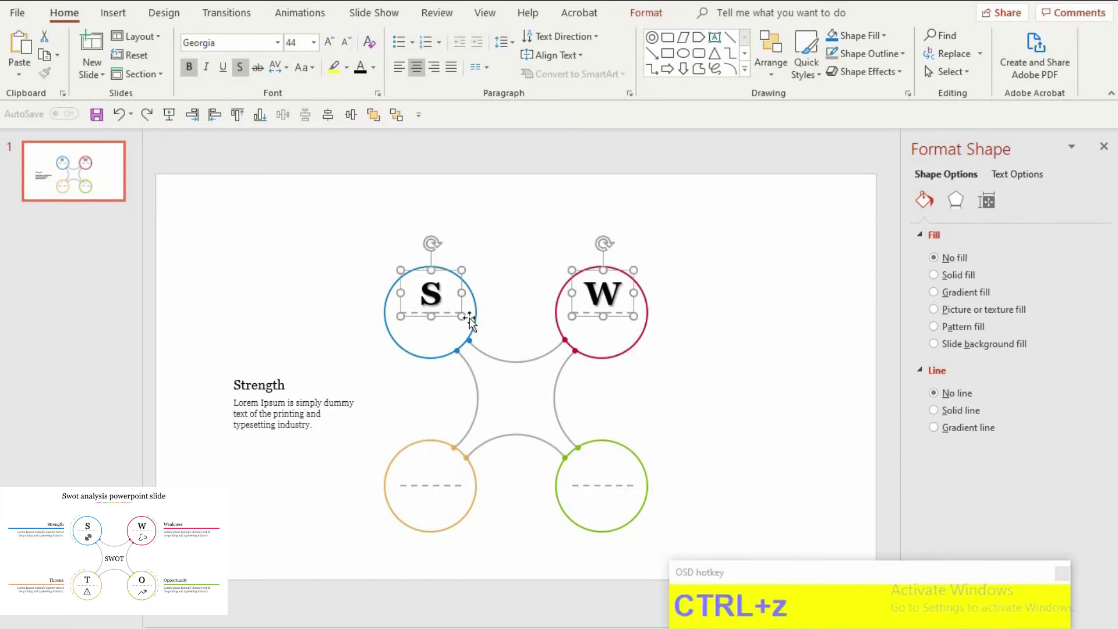
{"action": "left_click", "coordinate": [459, 400]}
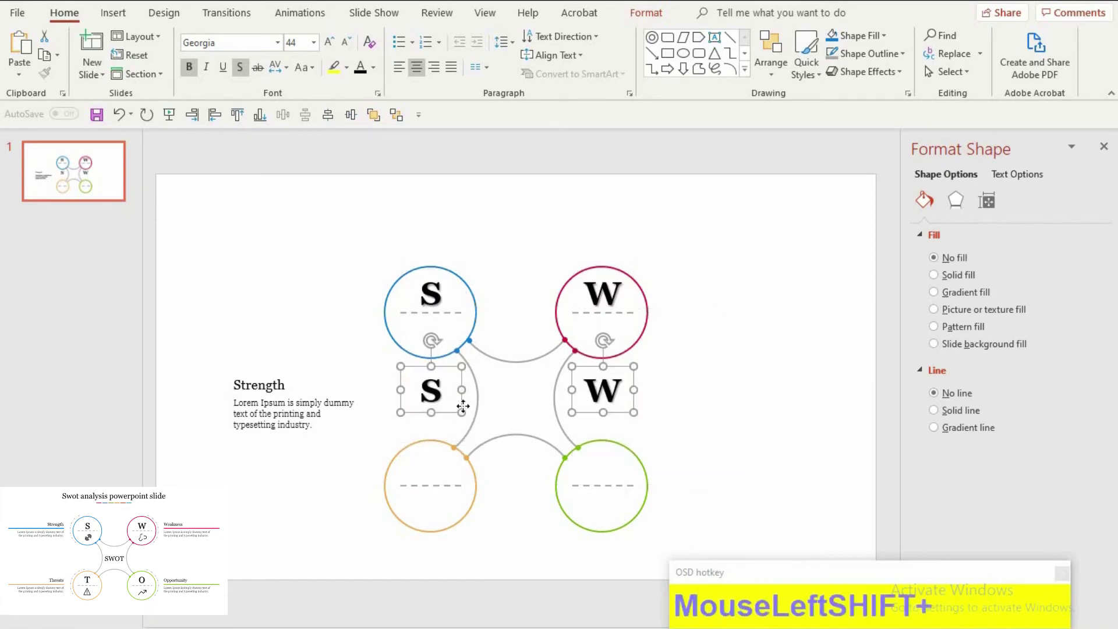
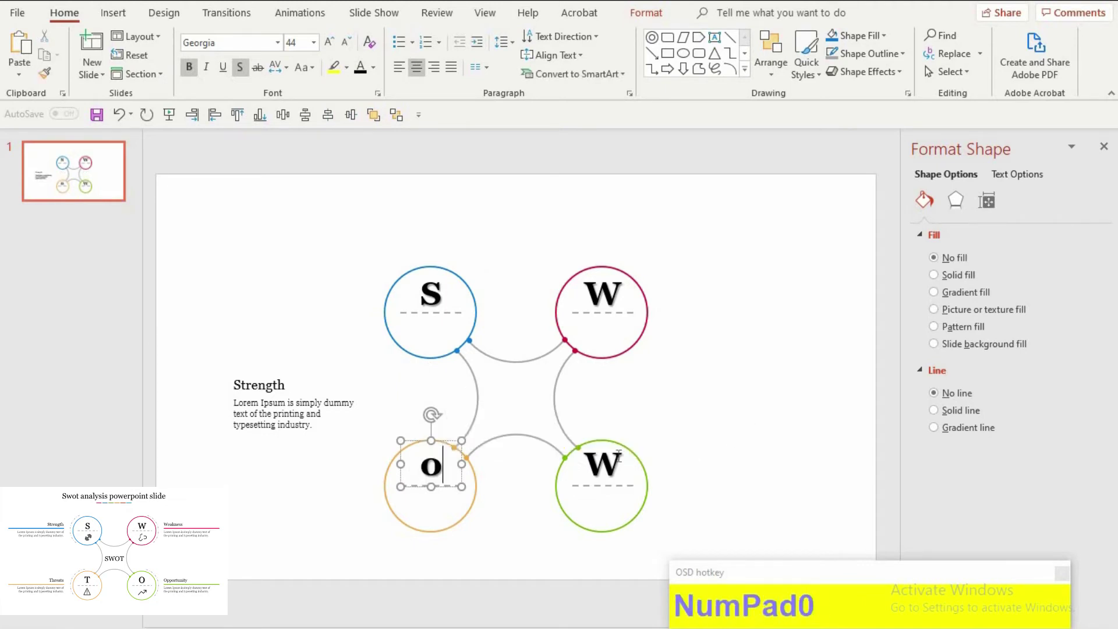
{"action": "left_click", "coordinate": [648, 474]}
{"action": "key", "text": "shift+o"}
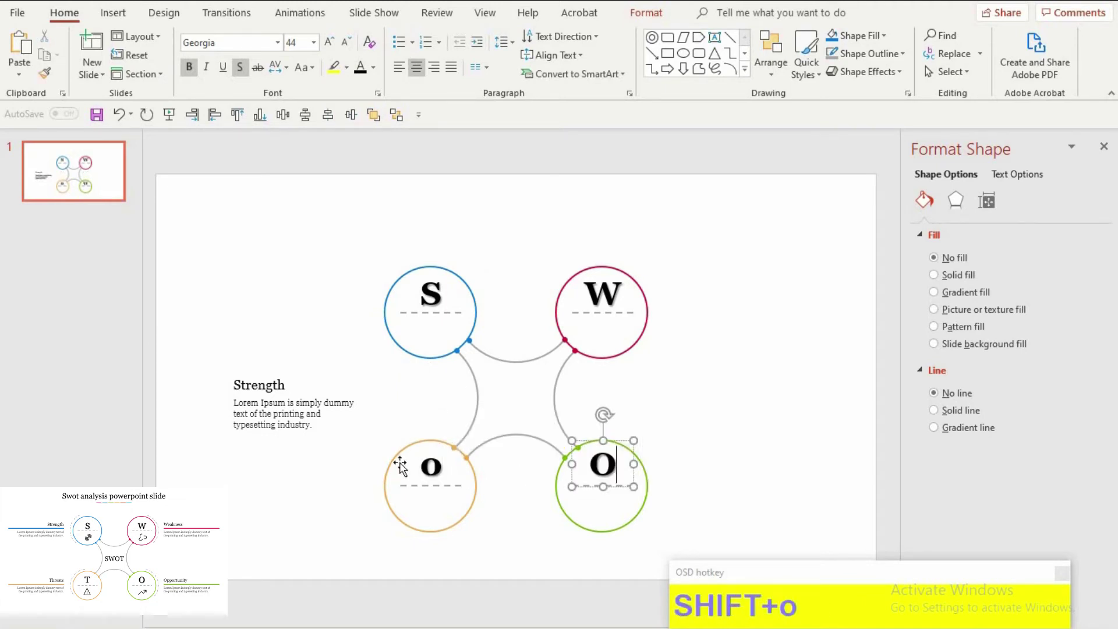
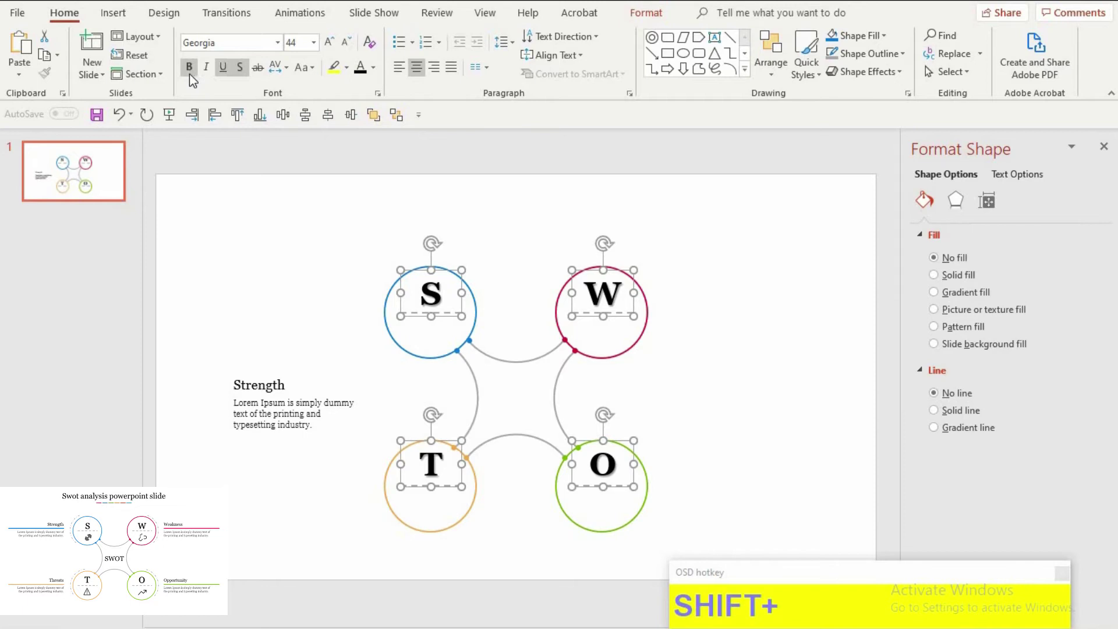
Step: Unbold all four letters, set them to 36 pt and nudge them down above the dashed lines
{"action": "left_click_drag", "start_coordinate": [201, 77], "coordinate": [201, 76]}
{"action": "key", "text": "Down"}
{"action": "key", "text": "Down"}
{"action": "key", "text": "Down"}
{"action": "key", "text": "Down"}
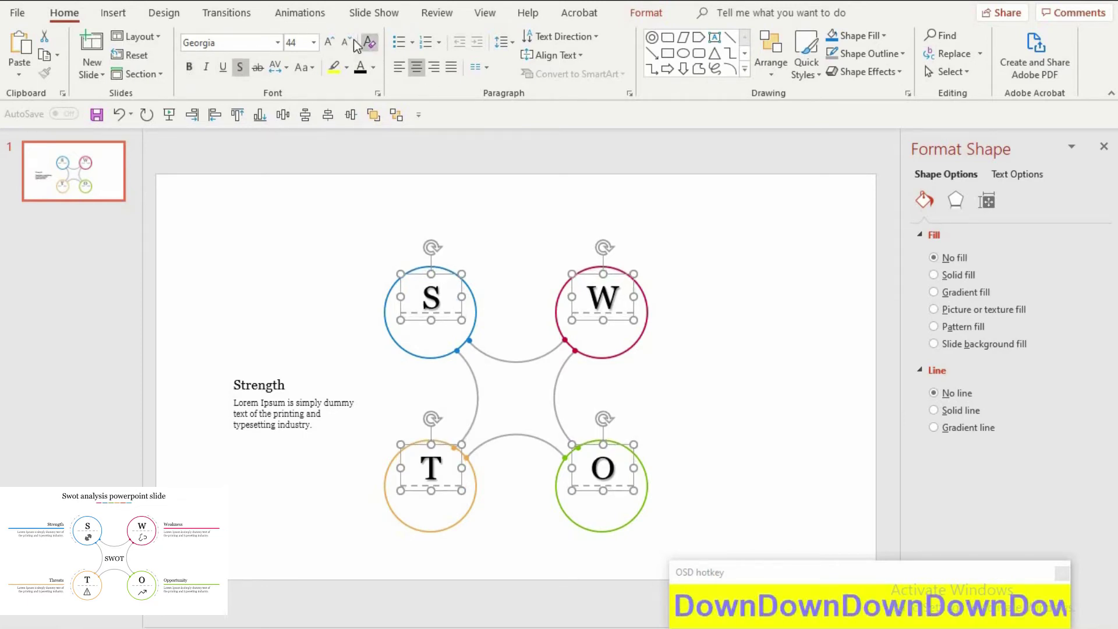
{"action": "left_click", "coordinate": [357, 44]}
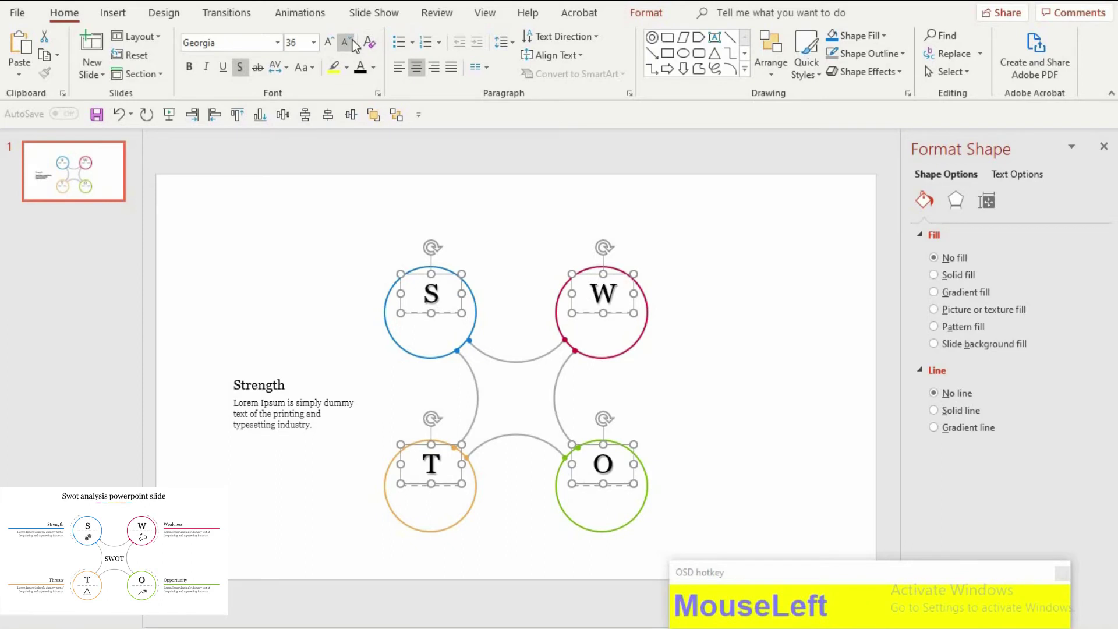
{"action": "key", "text": "Down"}
{"action": "key", "text": "Down"}
{"action": "key", "text": "Down"}
{"action": "key", "text": "Down"}
{"action": "key", "text": "Down"}
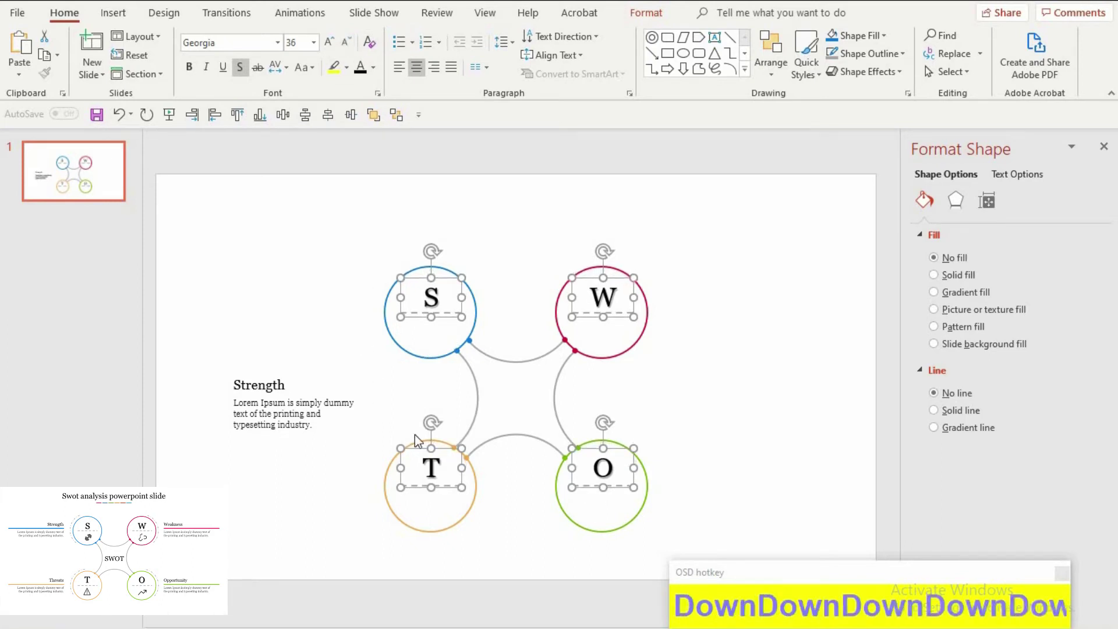
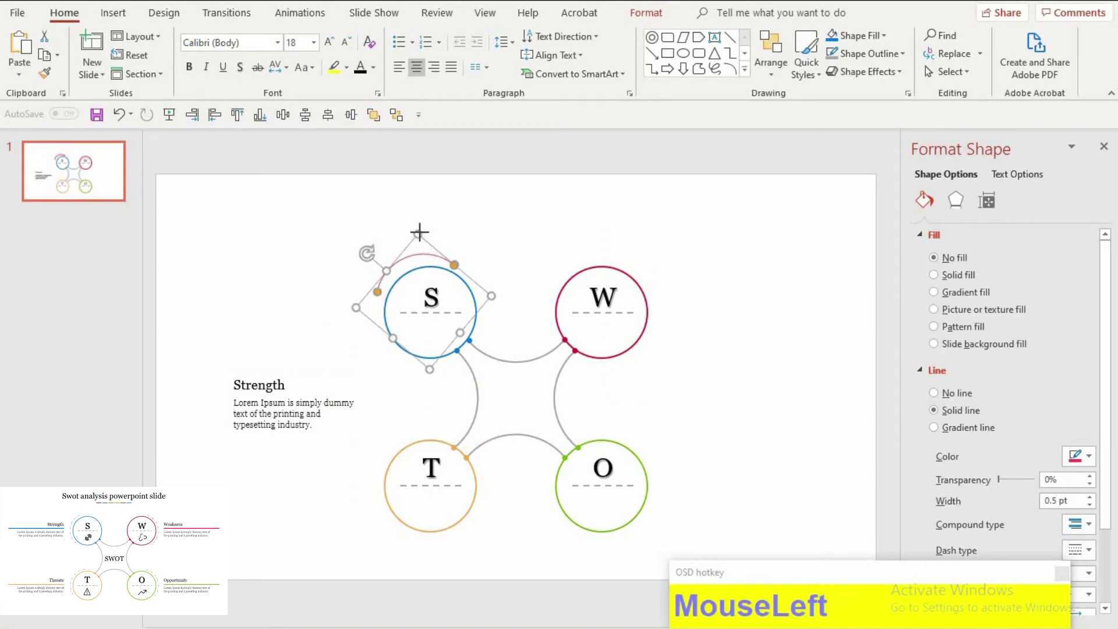
Step: Fit the grey dashed arc around the blue circle and duplicate it around the other circles
{"action": "left_click_drag", "start_coordinate": [413, 262], "coordinate": [395, 307]}
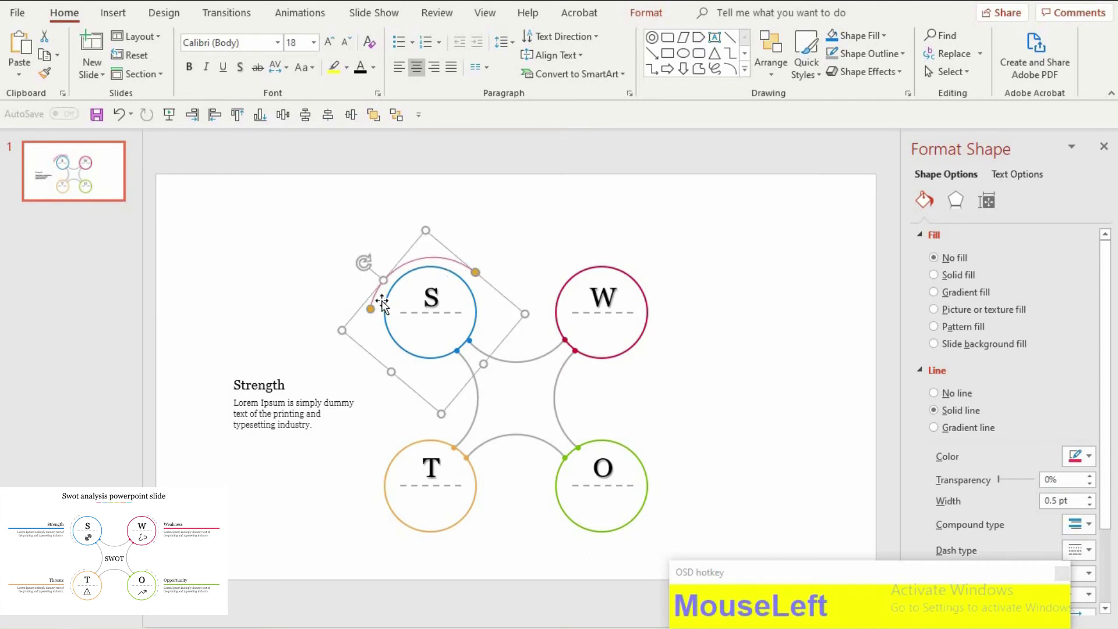
{"action": "key", "text": "F9"}
{"action": "left_click_drag", "start_coordinate": [1096, 552], "coordinate": [660, 466]}
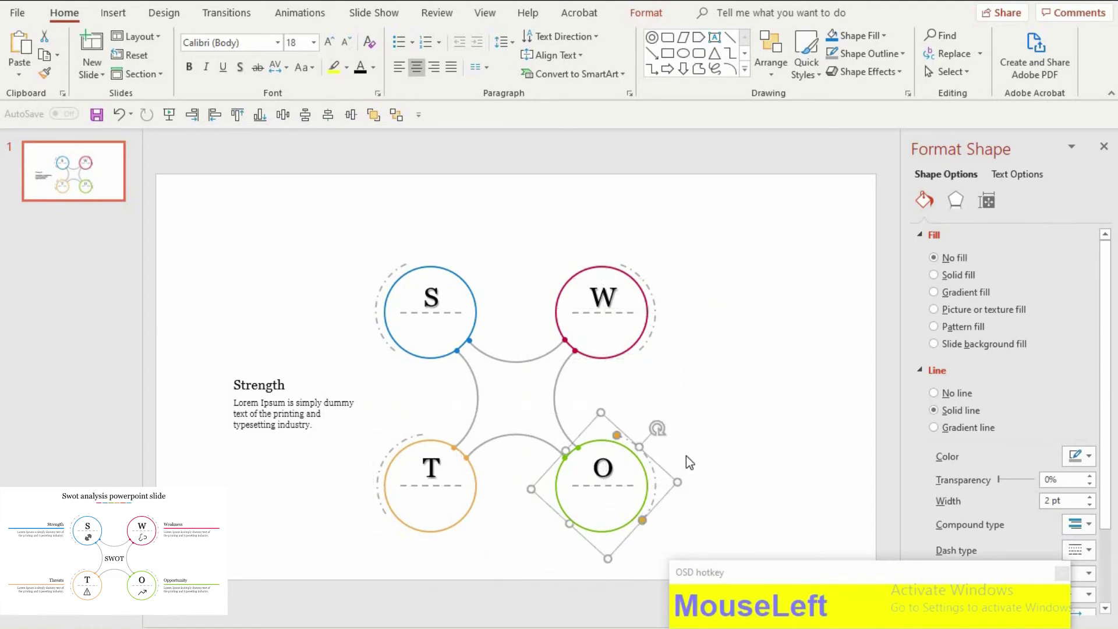
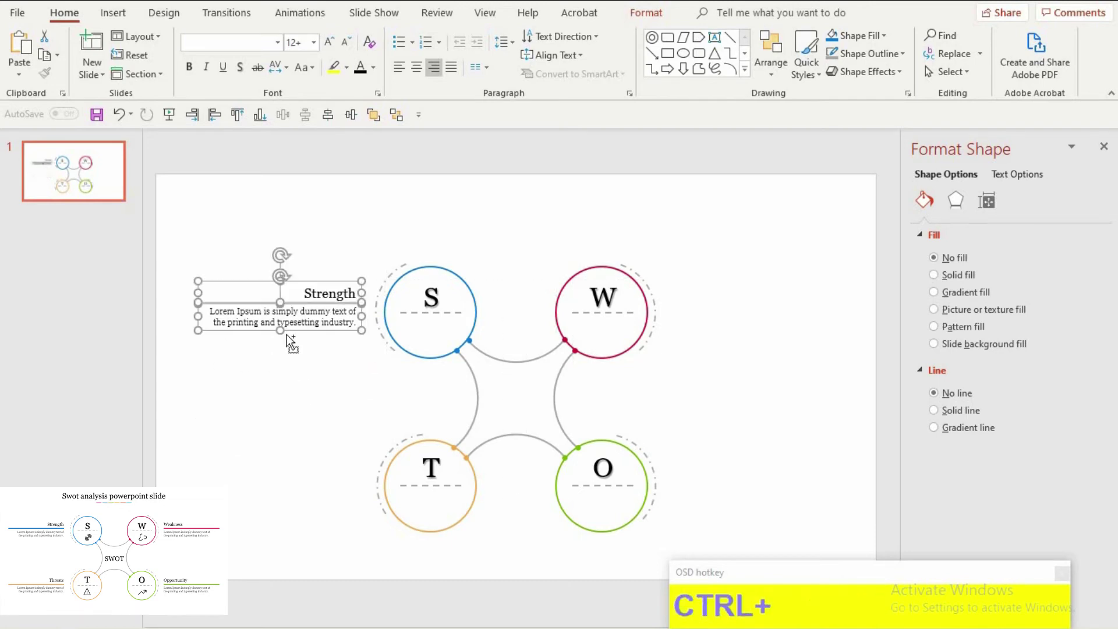
Step: Copy the Strength text block beside the remaining circles and group the circle diagram with Ctrl+G
{"action": "key", "text": "ctrl+g"}
{"action": "left_click", "coordinate": [333, 482]}
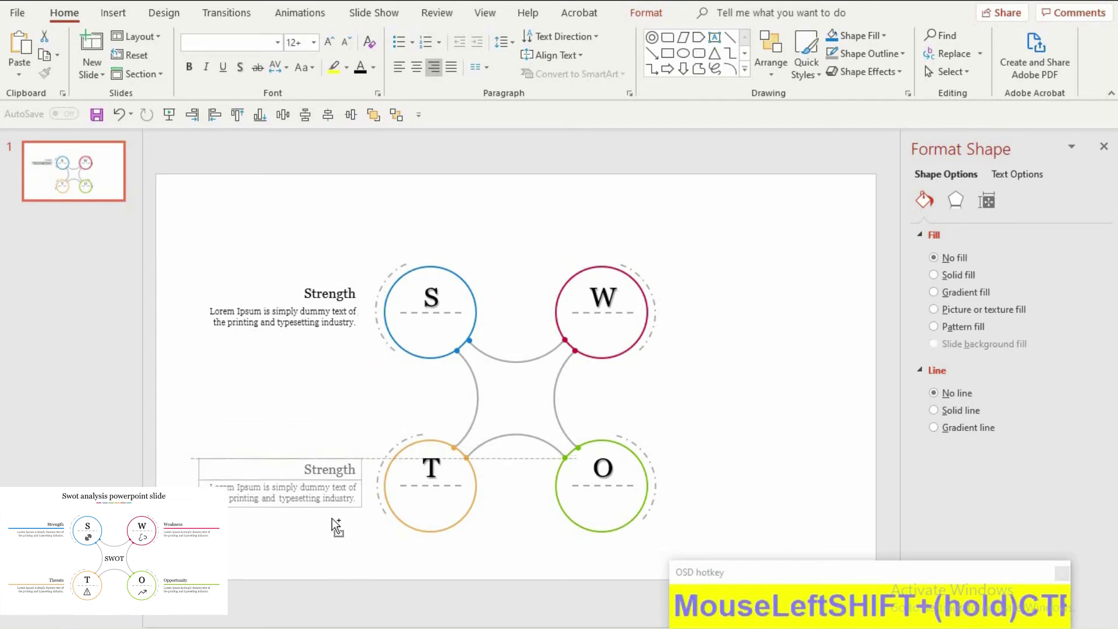
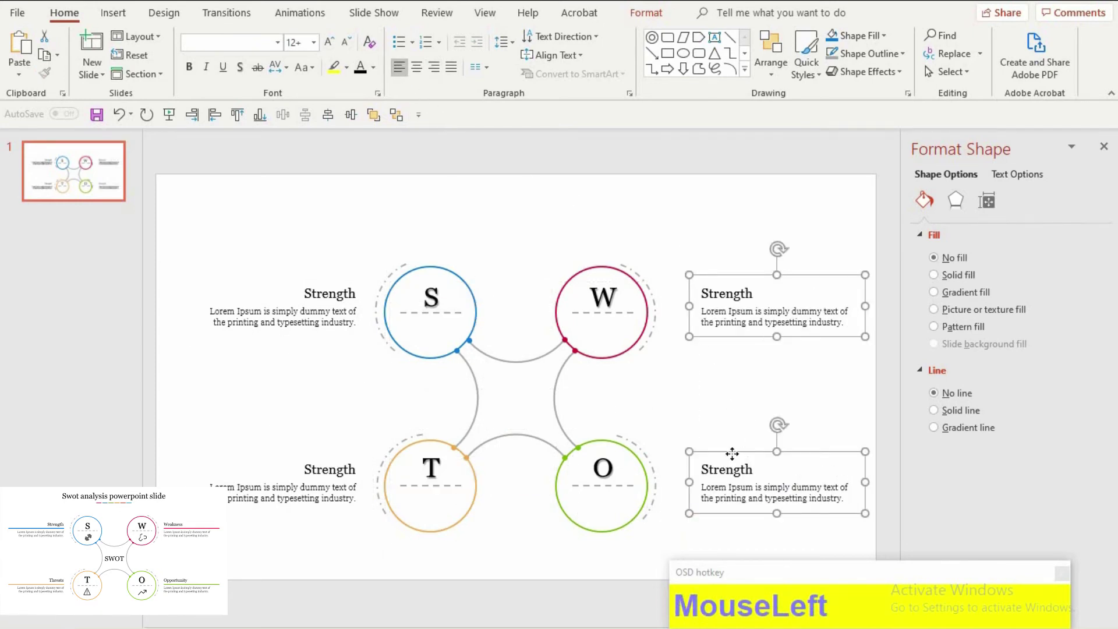
{"action": "left_click", "coordinate": [346, 229]}
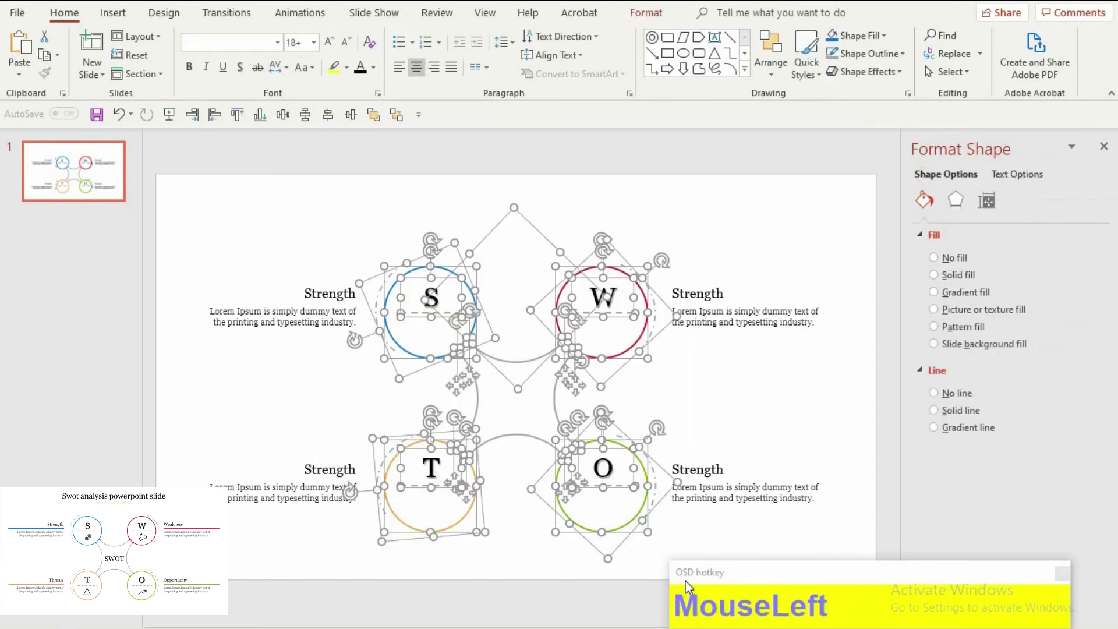
{"action": "key", "text": "ctrl+g"}
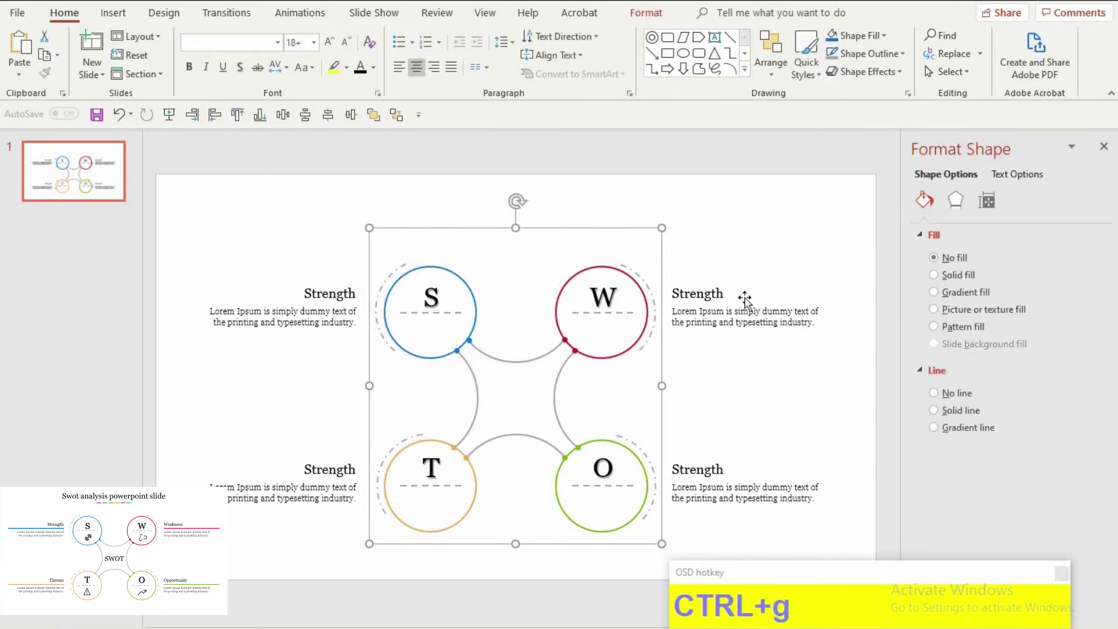
{"action": "left_click", "coordinate": [773, 293]}
Step: Retype the top-right heading as 'Weakness'
{"action": "key", "text": "shift+w"}
{"action": "type", "text": "a"}
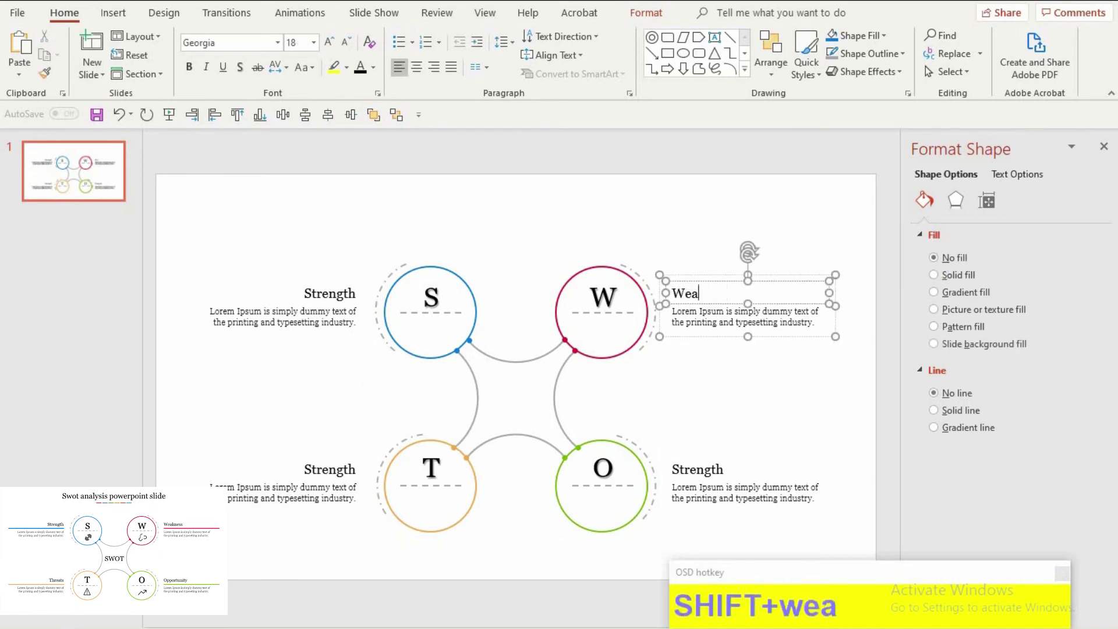
{"action": "type", "text": "ness"}
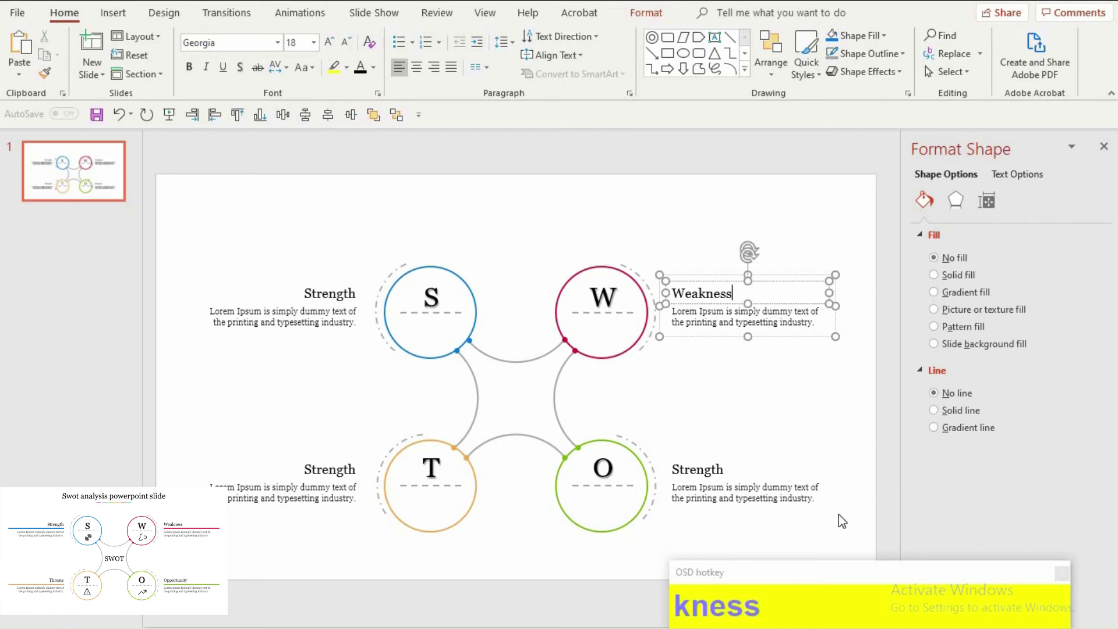
Step: Start rewriting the lower-right label as 'Opportunity'
{"action": "left_click", "coordinate": [833, 490]}
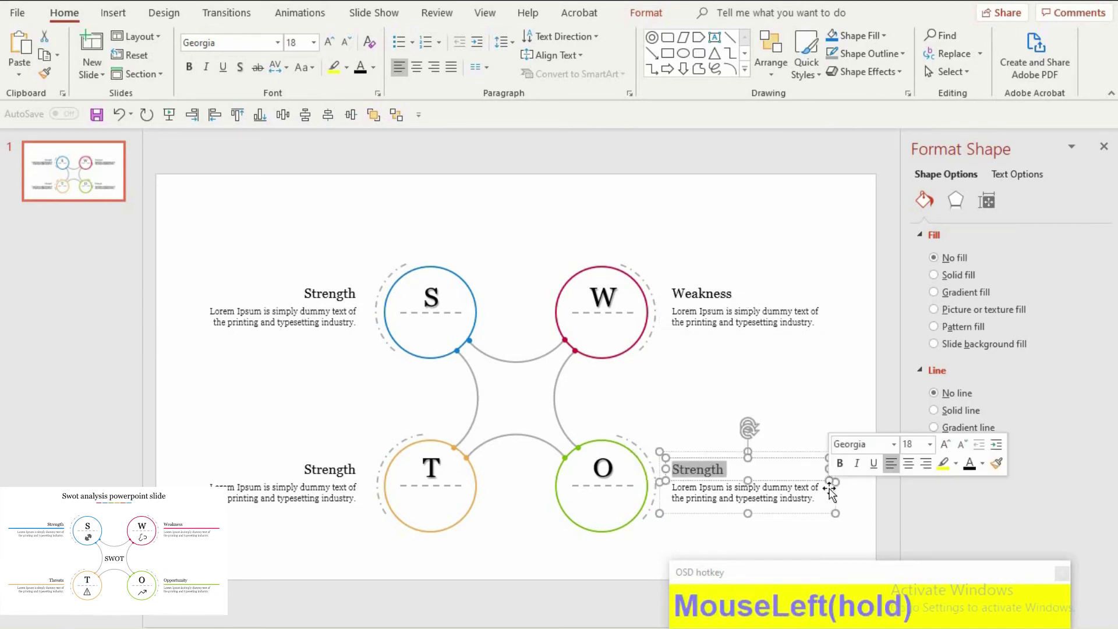
{"action": "key", "text": "shift+p"}
{"action": "key", "text": "BackSpace"}
{"action": "key", "text": "shift+o"}
{"action": "type", "text": "po"}
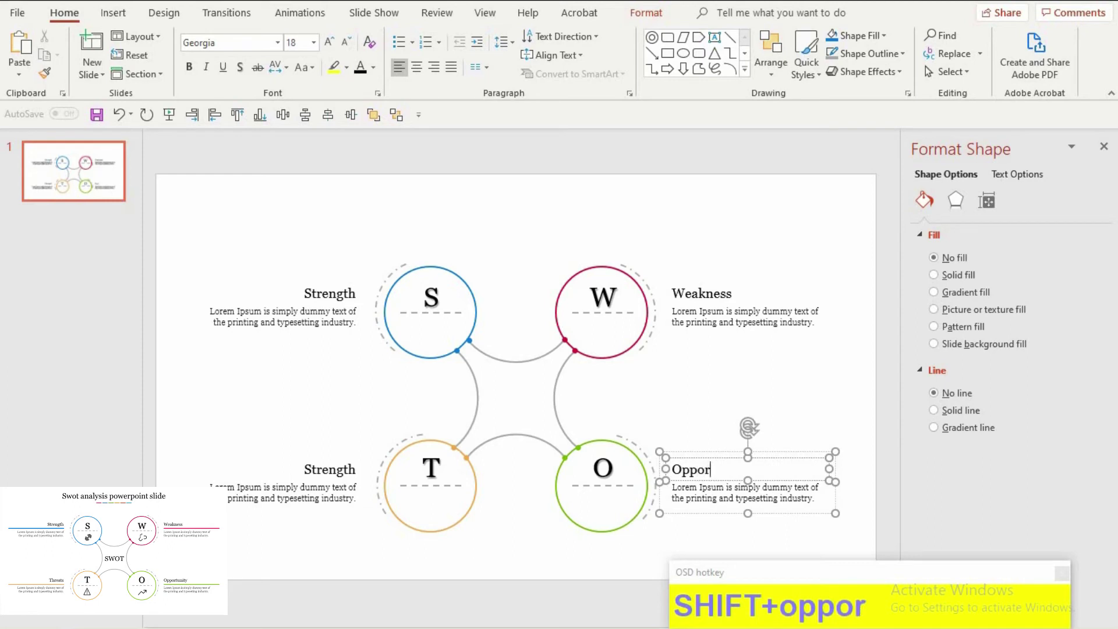
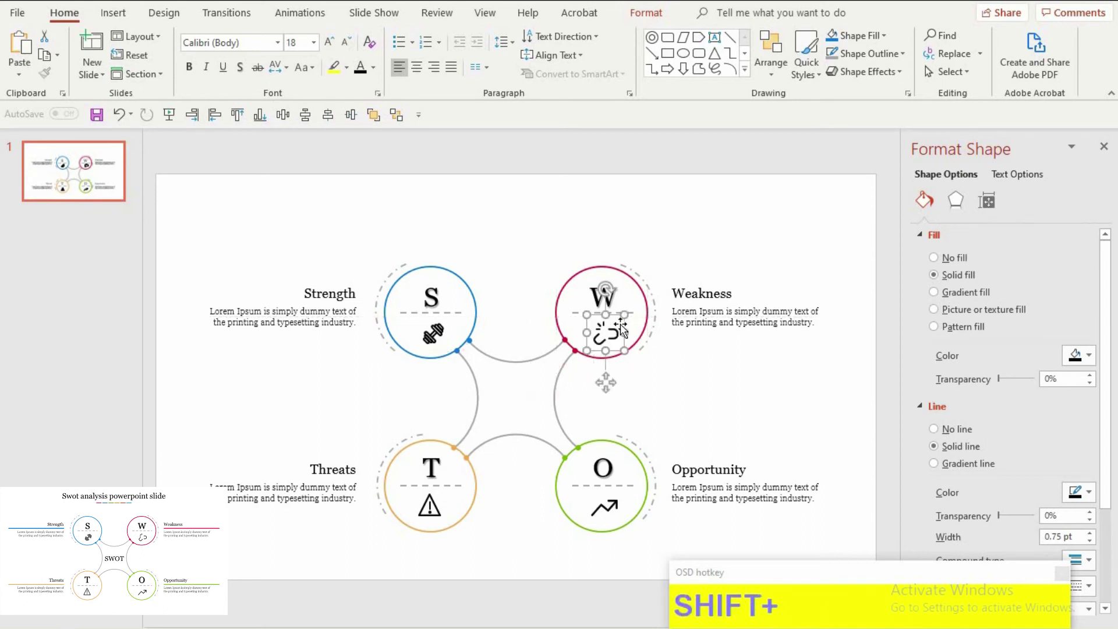
Step: Deselect the placed warning and broken-link icons on the slide
{"action": "left_click", "coordinate": [682, 376]}
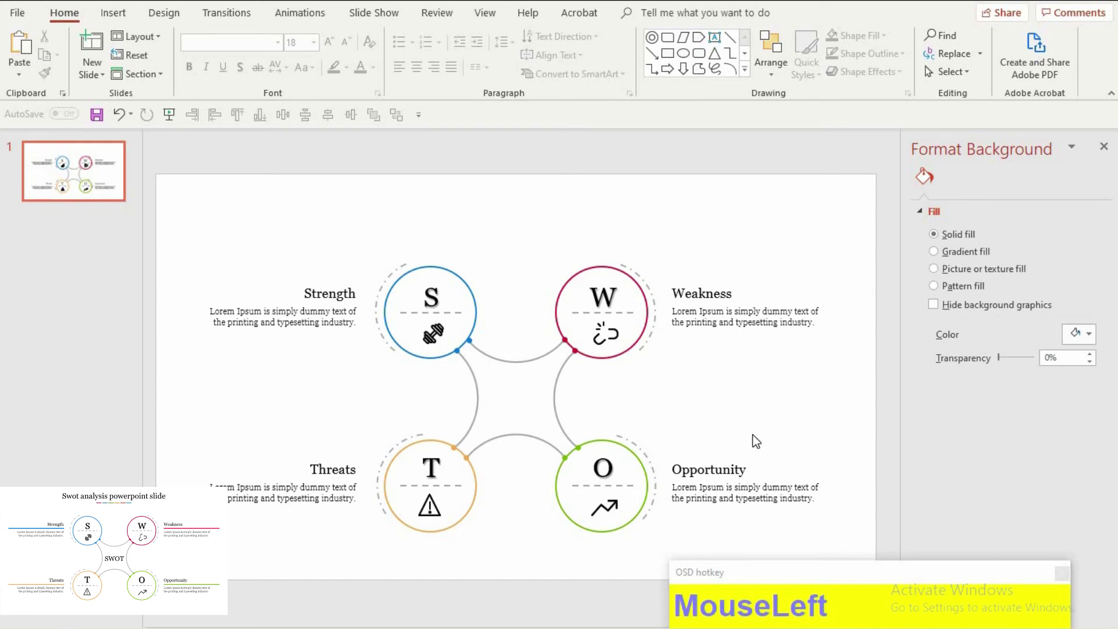
{"action": "key", "text": "F9"}
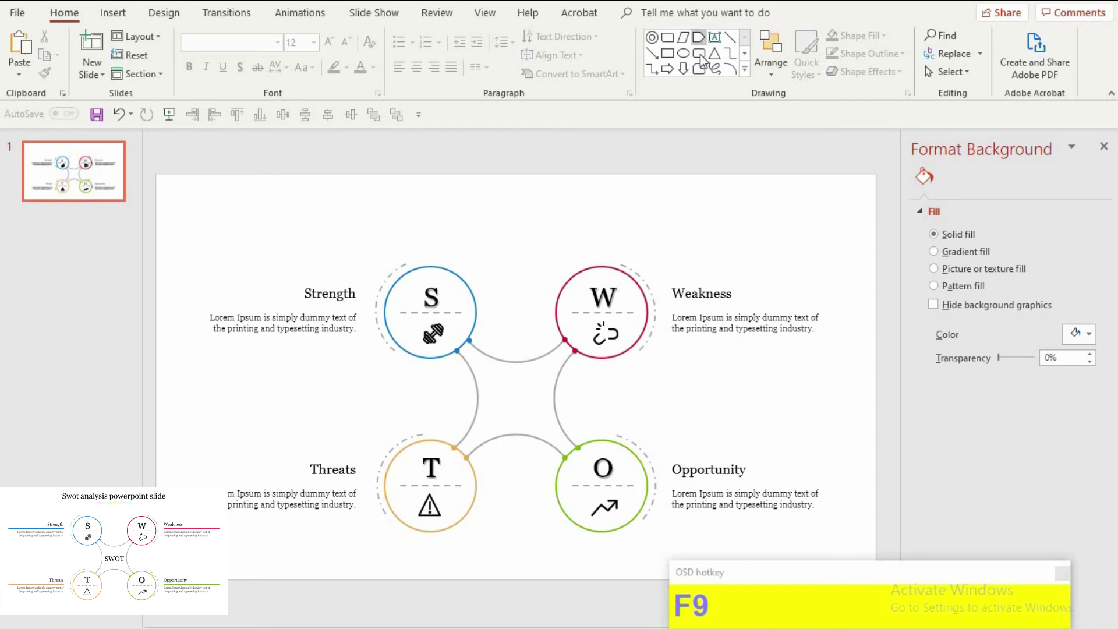
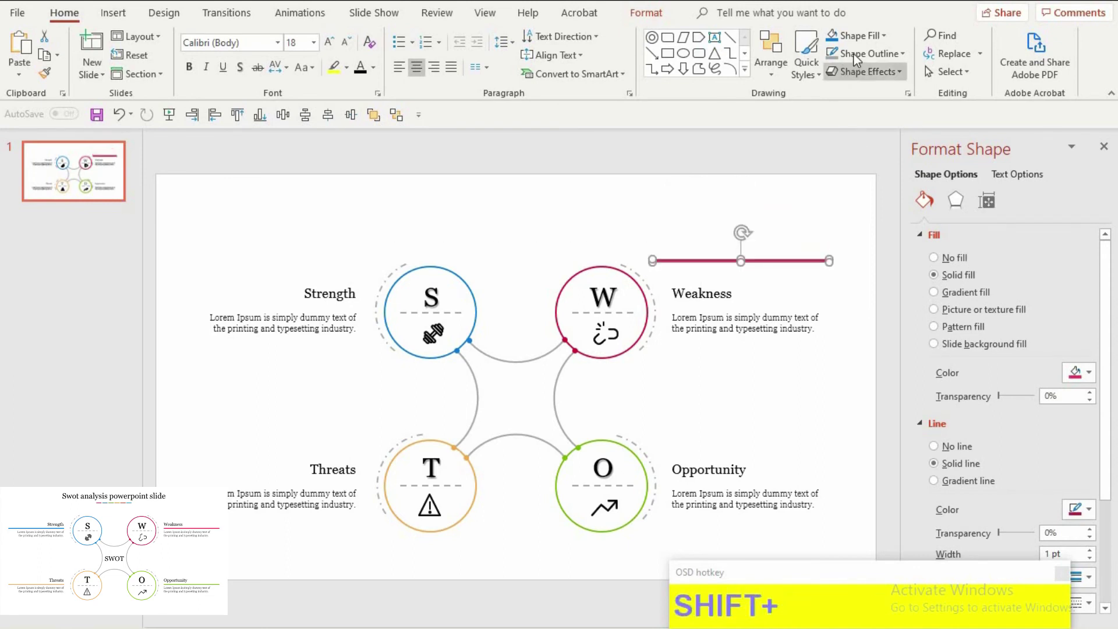
Step: Place the magenta underline under Weakness and copy it beneath the other labels
{"action": "left_click_drag", "start_coordinate": [863, 120], "coordinate": [792, 394]}
{"action": "key", "text": "ctrl+z"}
{"action": "left_click", "coordinate": [783, 383]}
{"action": "key", "text": "ctrl+z"}
{"action": "left_click_drag", "start_coordinate": [789, 387], "coordinate": [793, 375]}
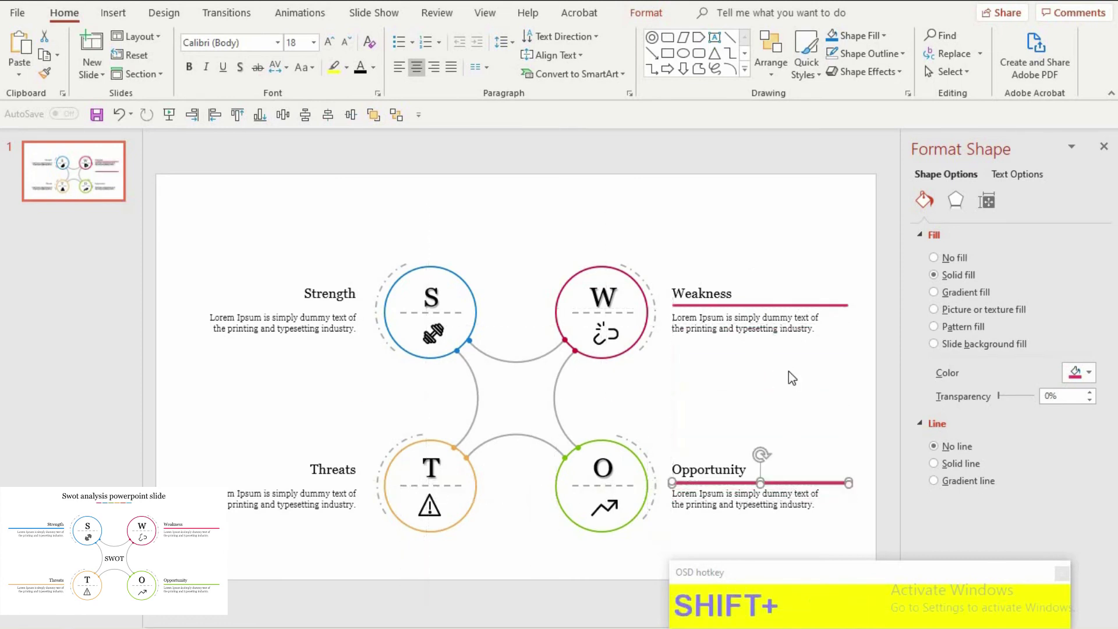
{"action": "left_click", "coordinate": [830, 451]}
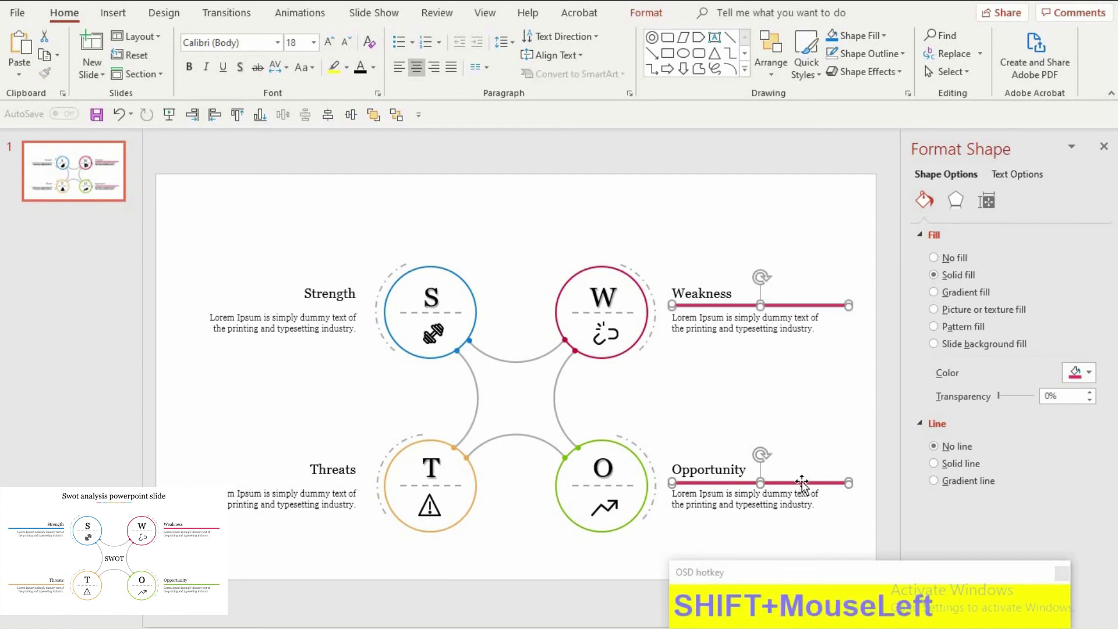
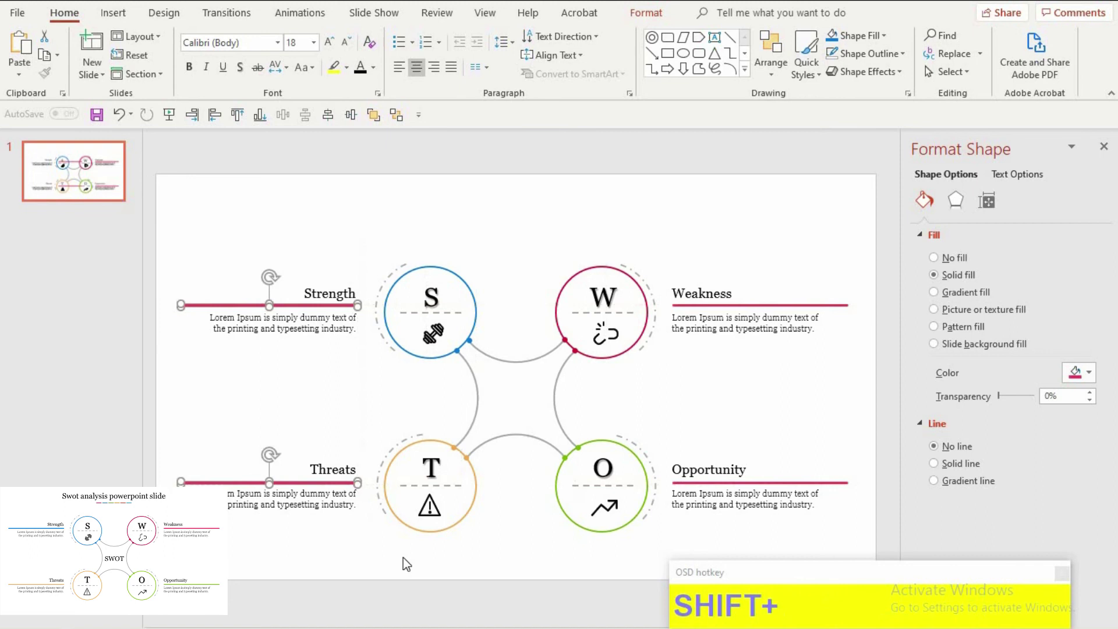
Step: Recolor the underlines to match their circles: blue, magenta, orange and green
{"action": "left_click", "coordinate": [408, 561]}
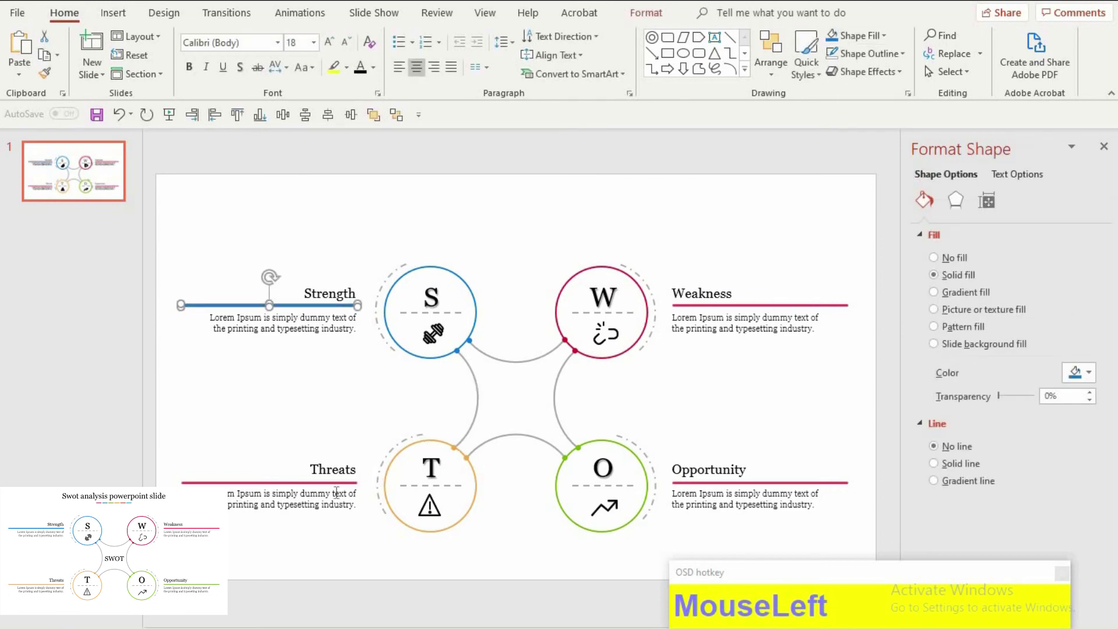
{"action": "left_click_drag", "start_coordinate": [346, 486], "coordinate": [962, 614]}
{"action": "left_click", "coordinate": [149, 233]}
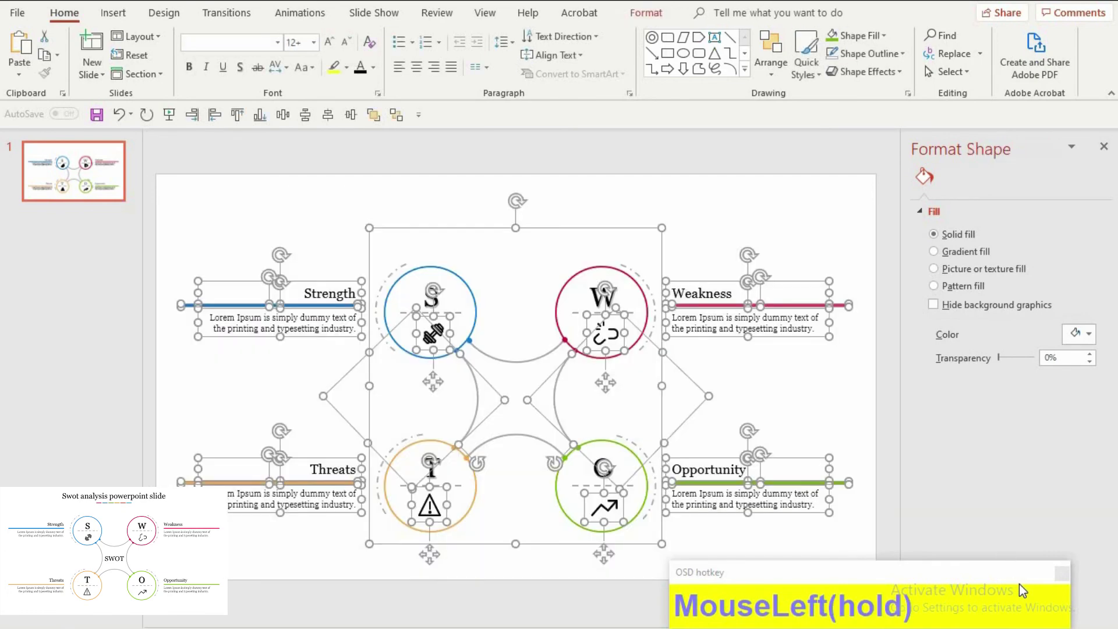
Step: Group the diagram shapes and add a 'SWOT' text box in Georgia
{"action": "key", "text": "ctrl+g"}
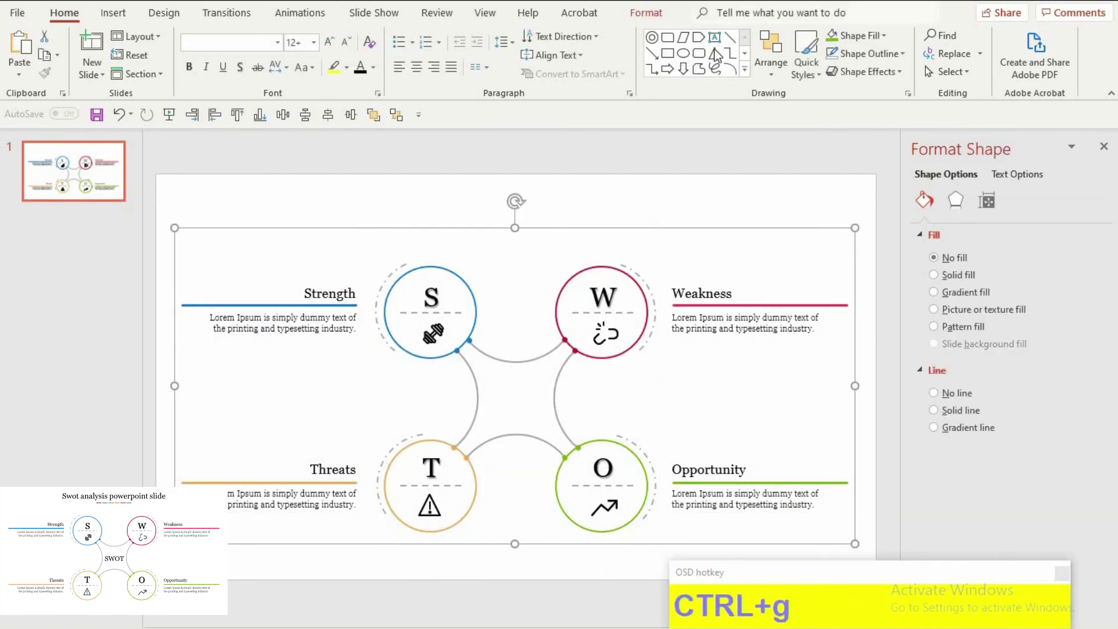
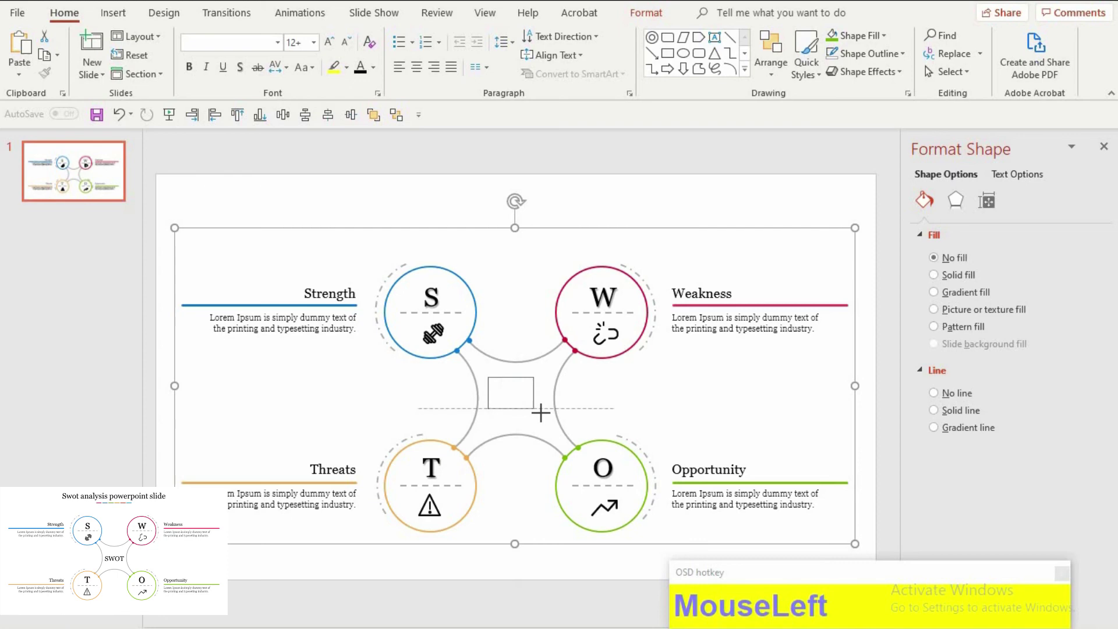
{"action": "key", "text": "shift+s"}
{"action": "type", "text": "ot"}
{"action": "left_click", "coordinate": [426, 170]}
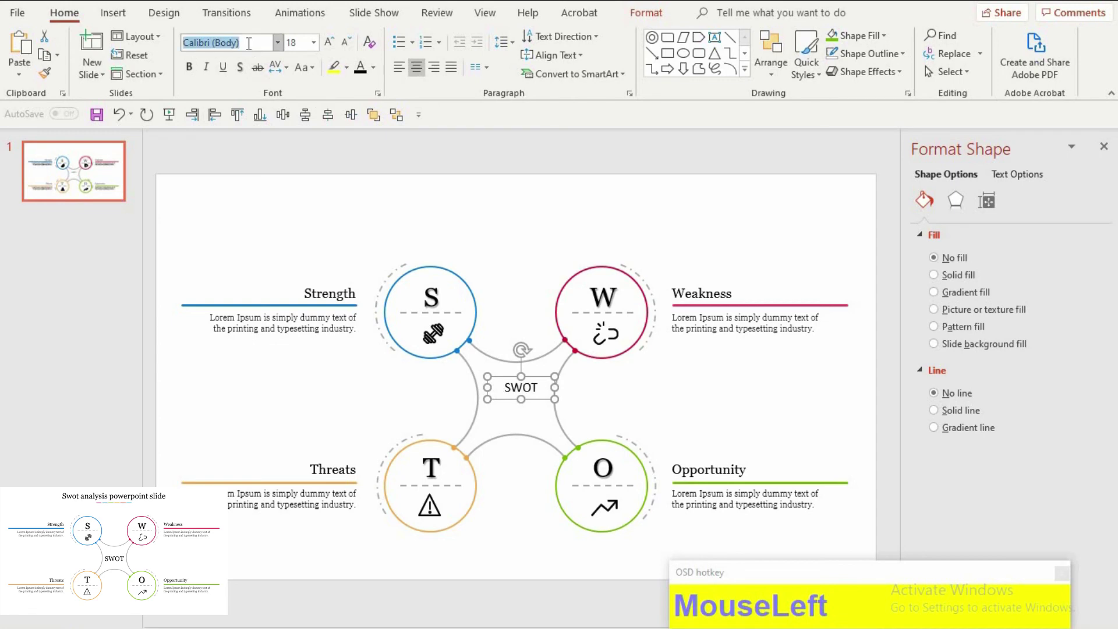
{"action": "type", "text": "MouseLeftgeo"}
{"action": "key", "text": "Return"}
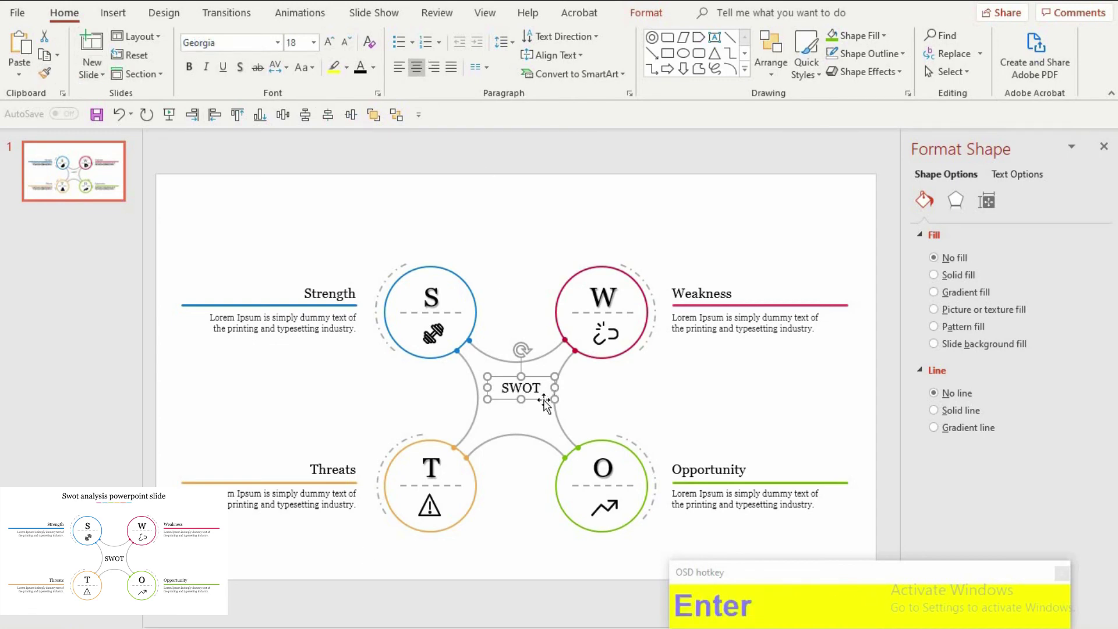
Step: Centre SWOT between the four circles and group it with the diagram
{"action": "left_click_drag", "start_coordinate": [527, 404], "coordinate": [548, 420]}
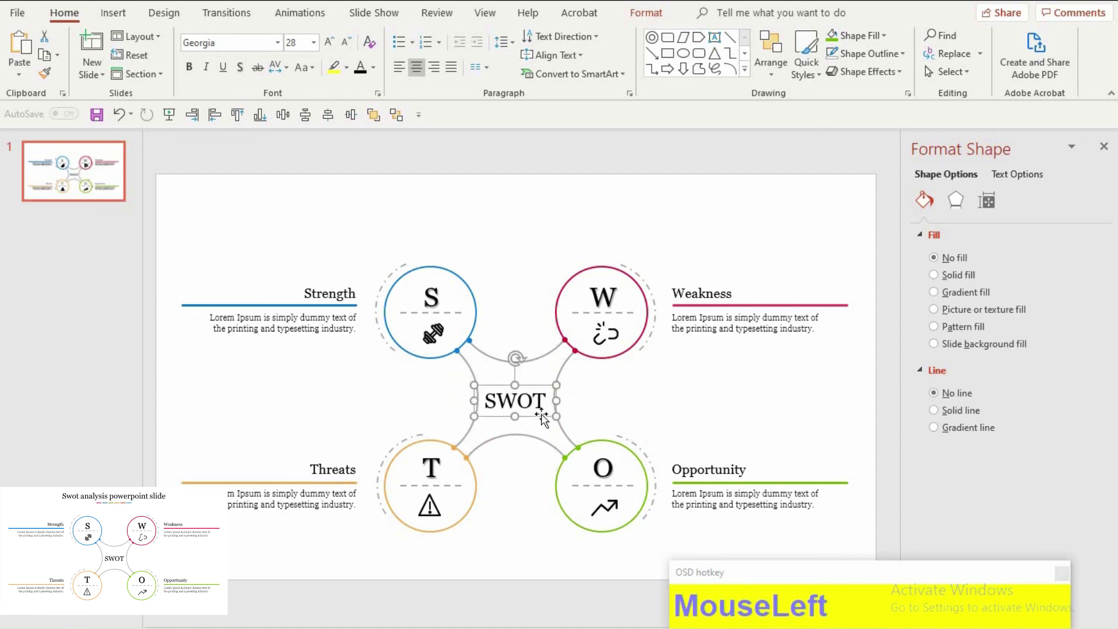
{"action": "key", "text": "Right"}
{"action": "key", "text": "Right"}
{"action": "key", "text": "Left"}
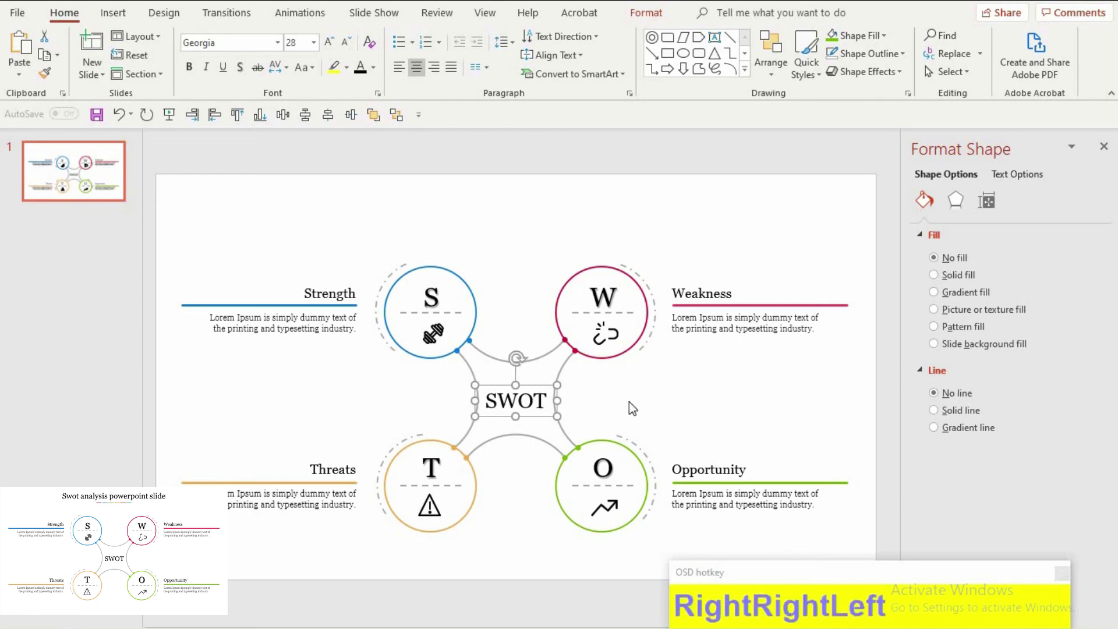
{"action": "left_click", "coordinate": [634, 404]}
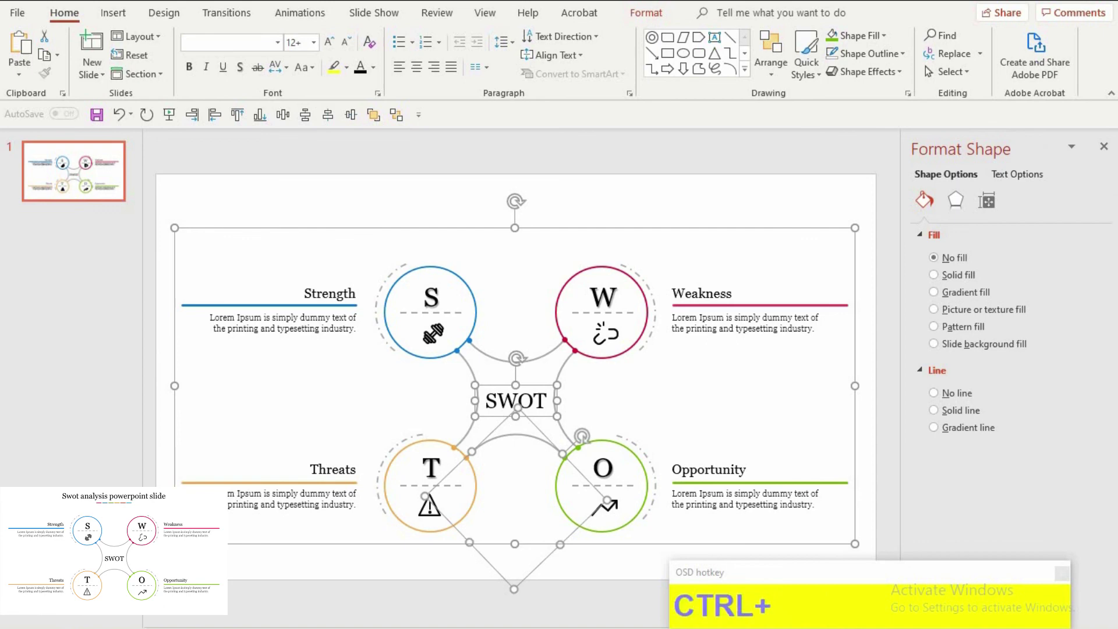
{"action": "key", "text": "ctrl+g"}
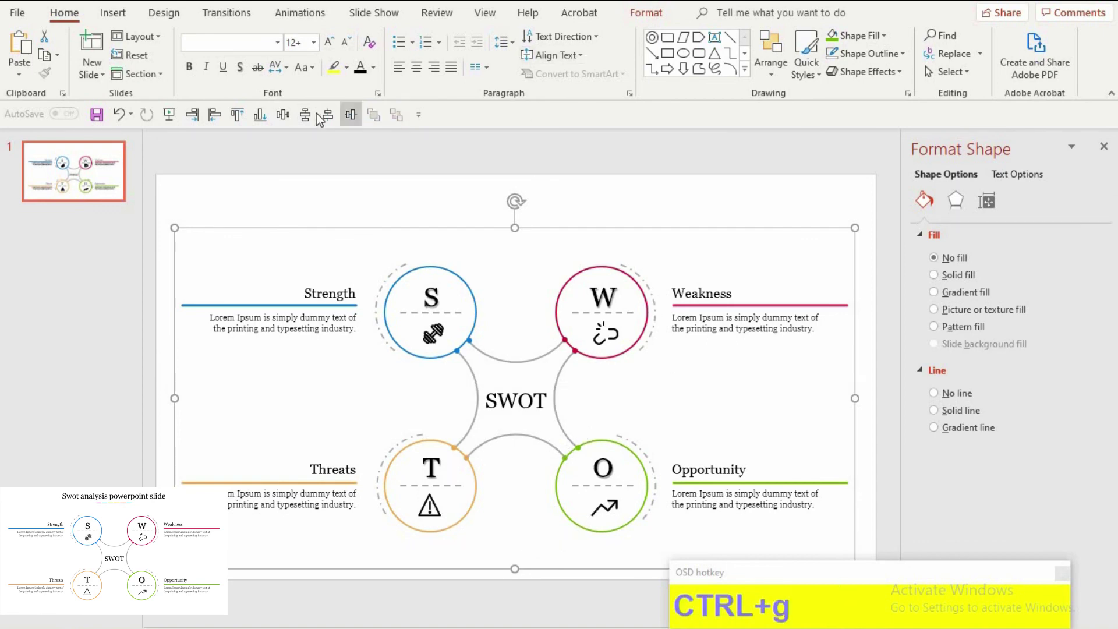
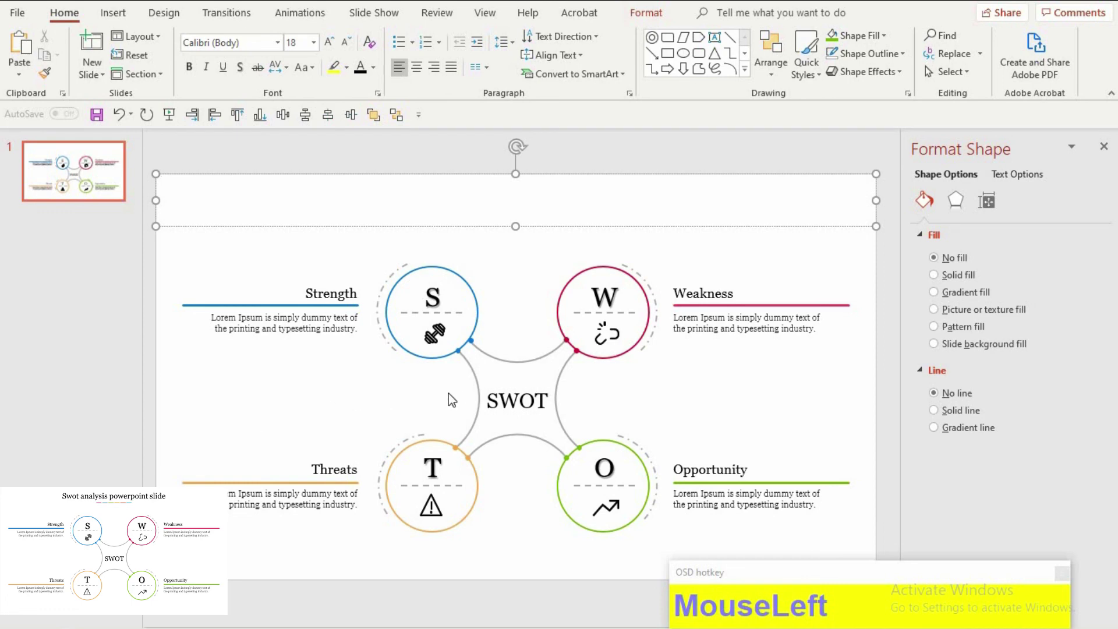
Step: Paste in the title 'Swot analysis powerpoint slide' with colored dashes and deselect it
{"action": "key", "text": "F9"}
{"action": "left_click", "coordinate": [516, 270]}
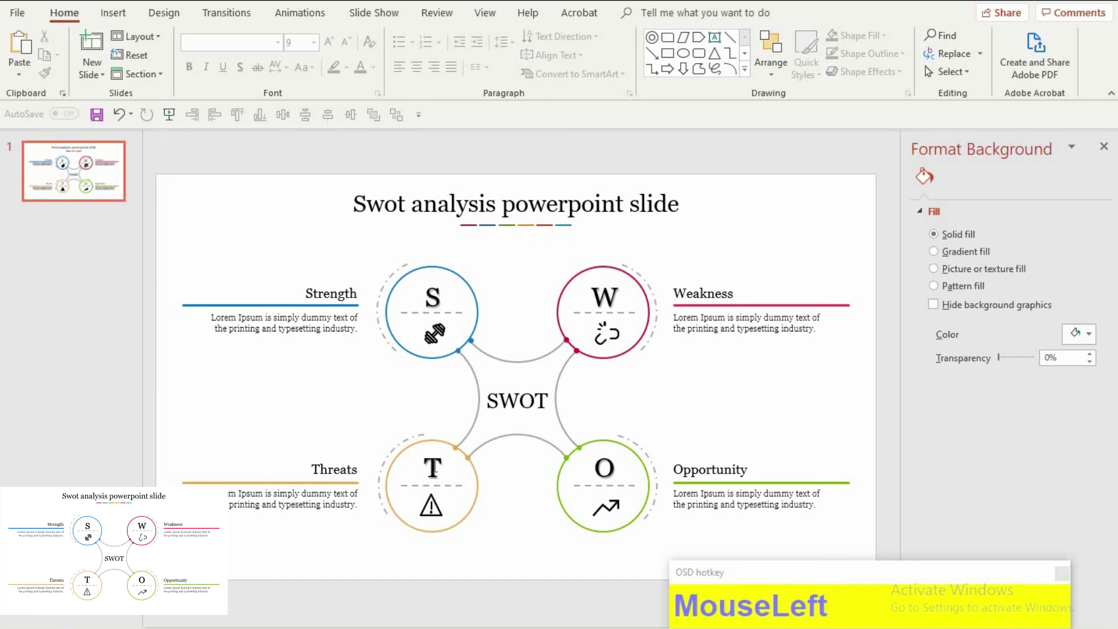
{"action": "type", "text": "MouseLeftLeftup"}
{"action": "left_click", "coordinate": [367, 397]}
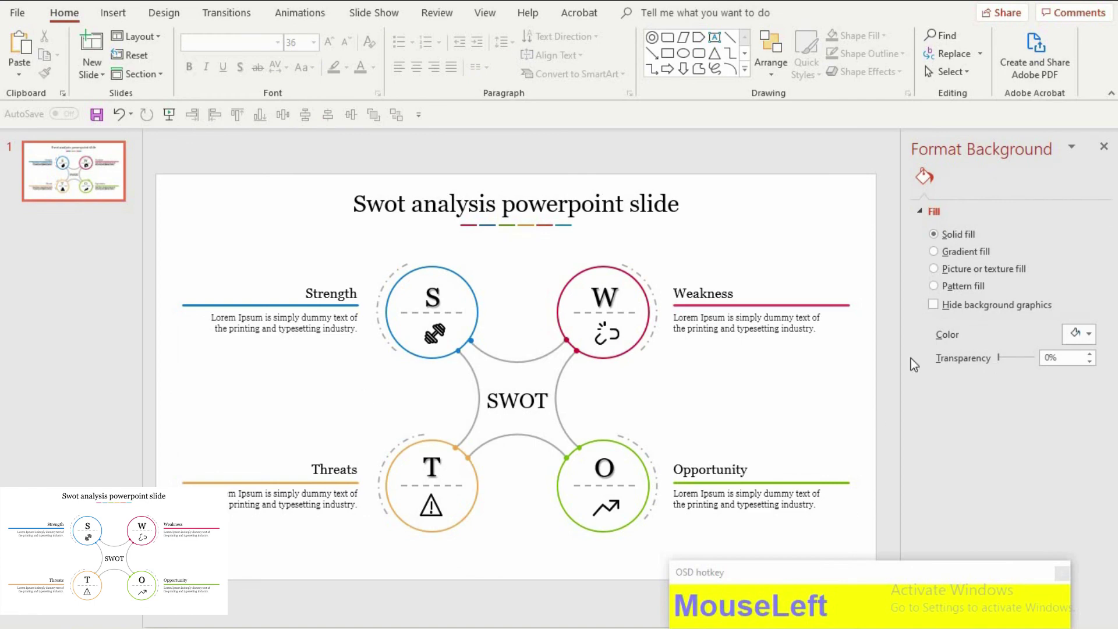